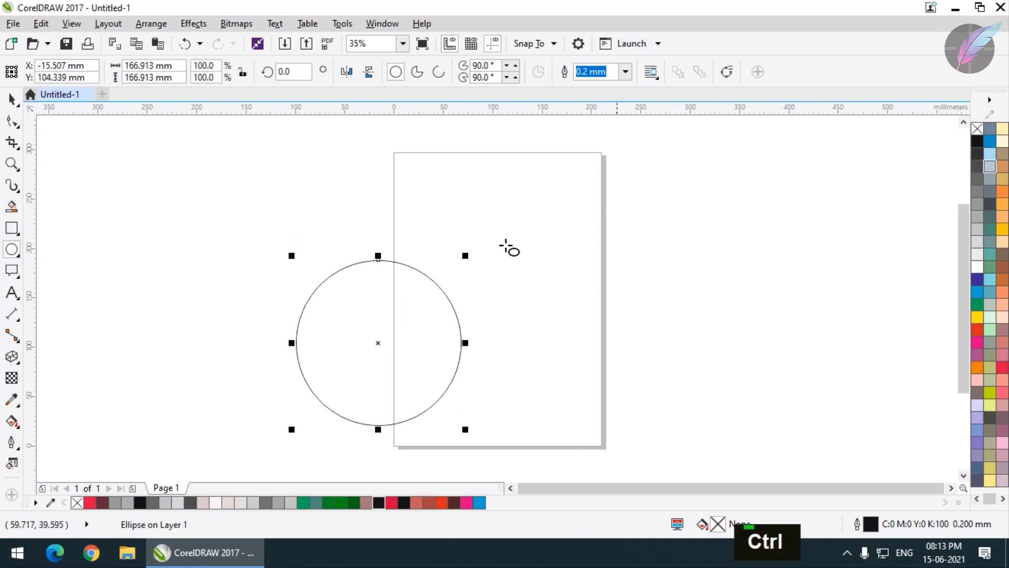
# Adjust the view while drawing the 167 mm circle and extruding it into a tube.
pyautogui.scroll(-3)
pyautogui.scroll(3)
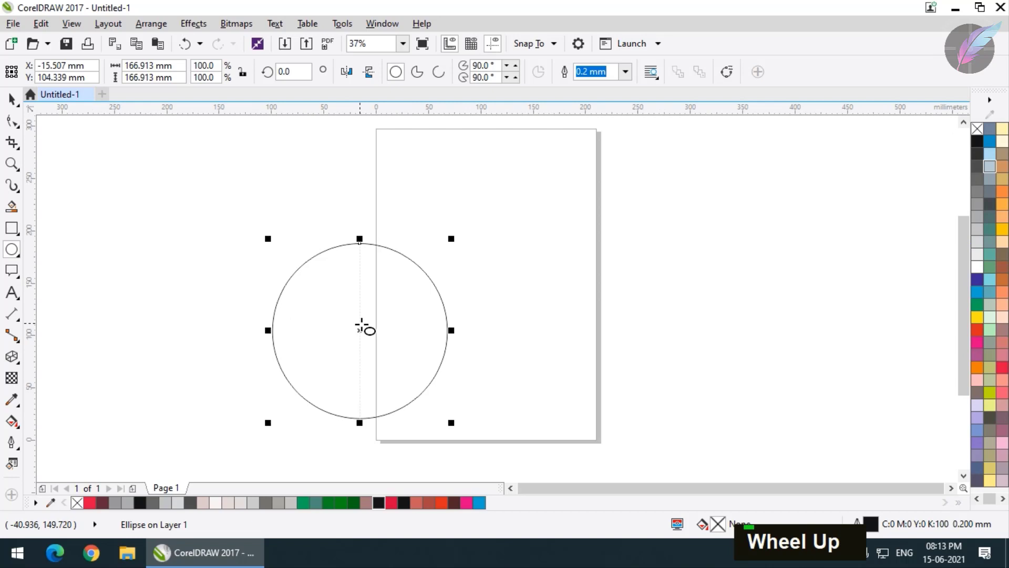
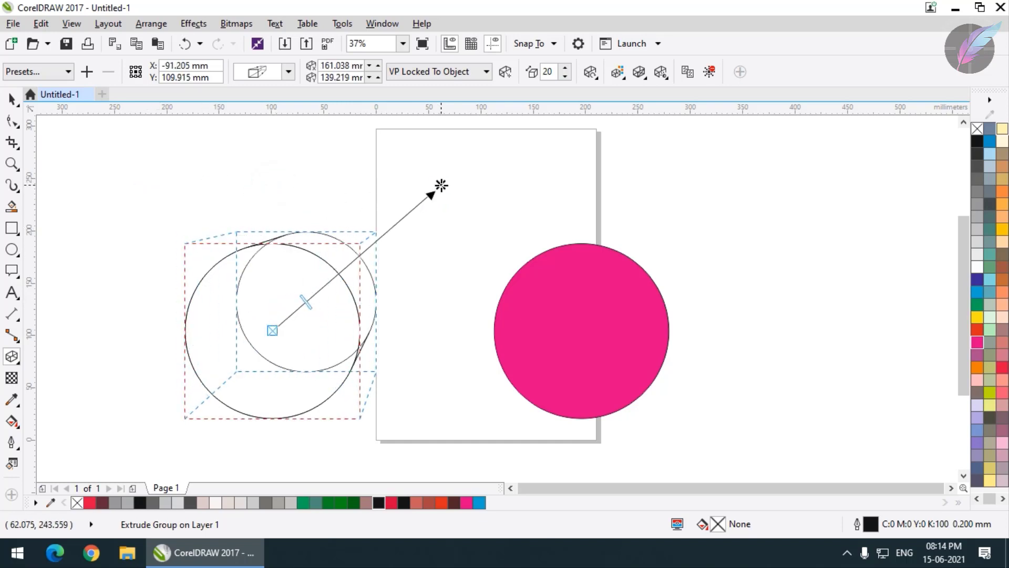
# Apply Use Color Shading to both extrusions: grey tube light-to-black, magenta circle magenta-to-black.
pyautogui.doubleClick(578, 341)
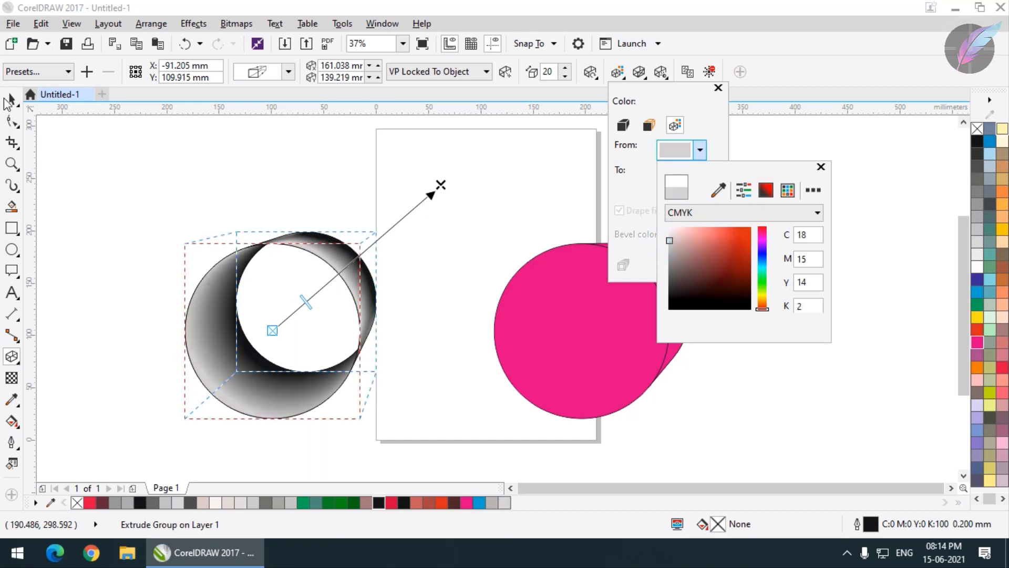
pyautogui.doubleClick(10, 104)
pyautogui.scroll(3)
pyautogui.scroll(-3)
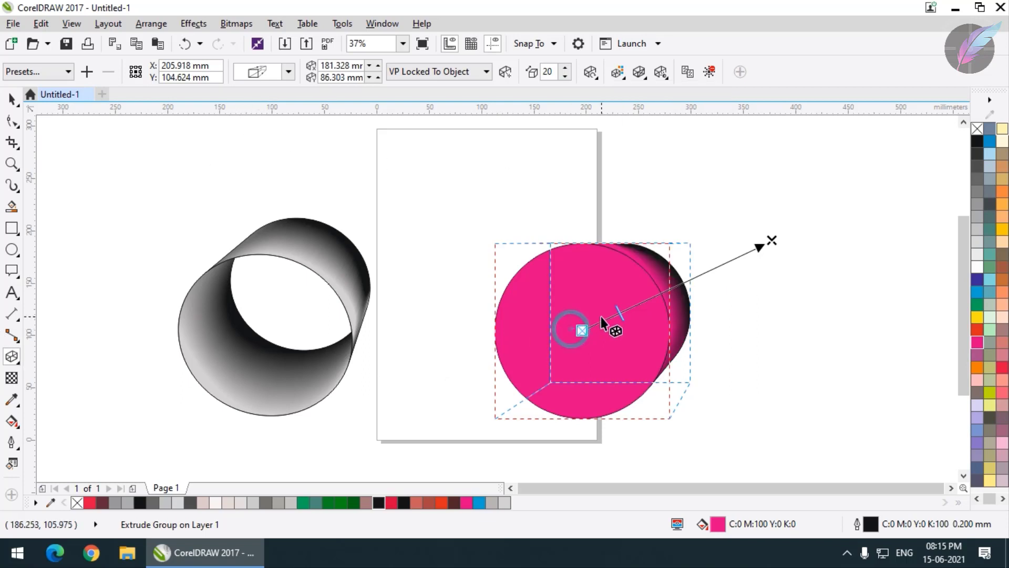
# Switch the magenta extrusion into rotation mode so its depth extends upward behind the circle.
pyautogui.doubleClick(609, 326)
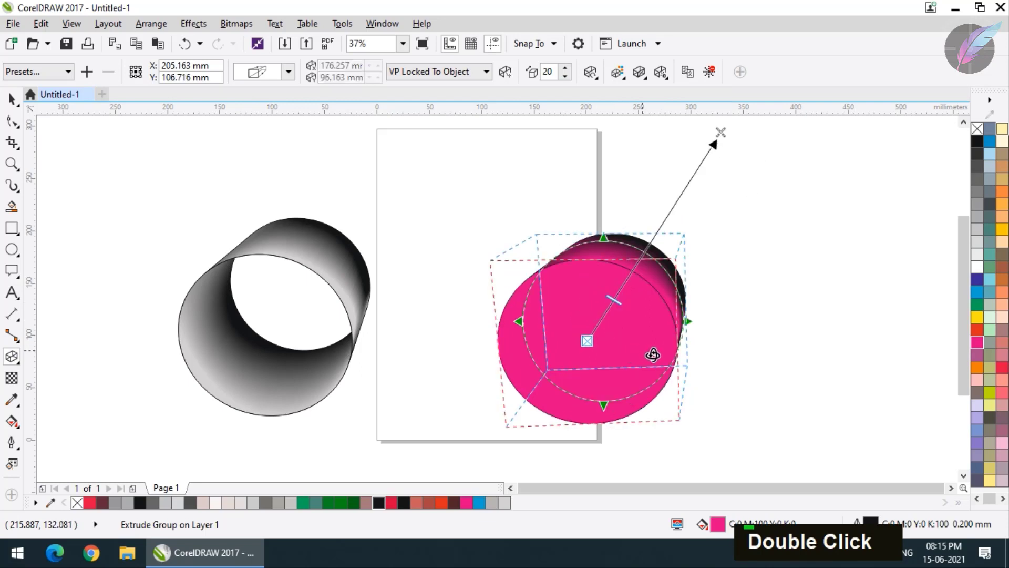
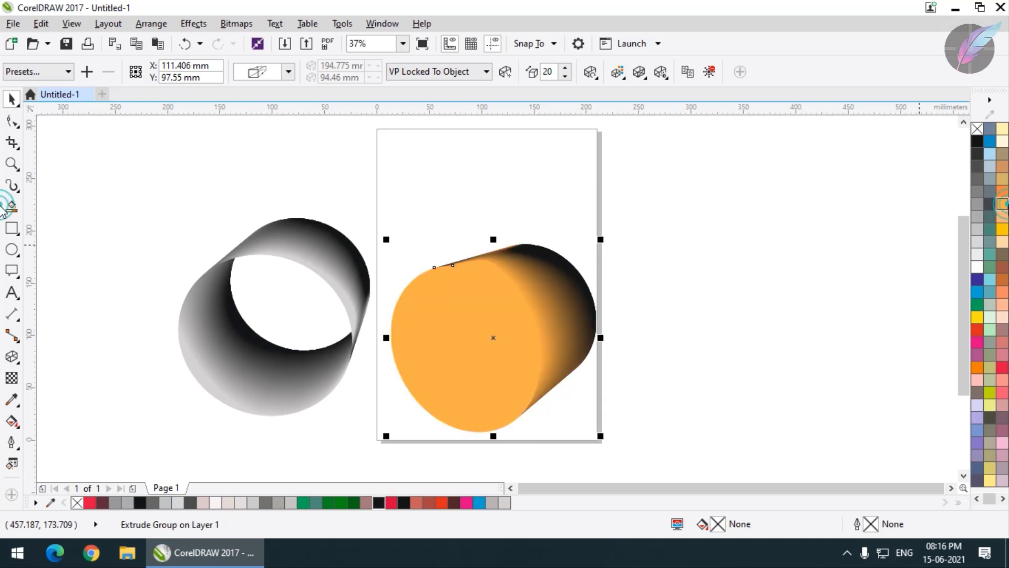
# Undo the last change and lengthen the magenta extrusion via the Depth setting.
pyautogui.press('ctrl+z')
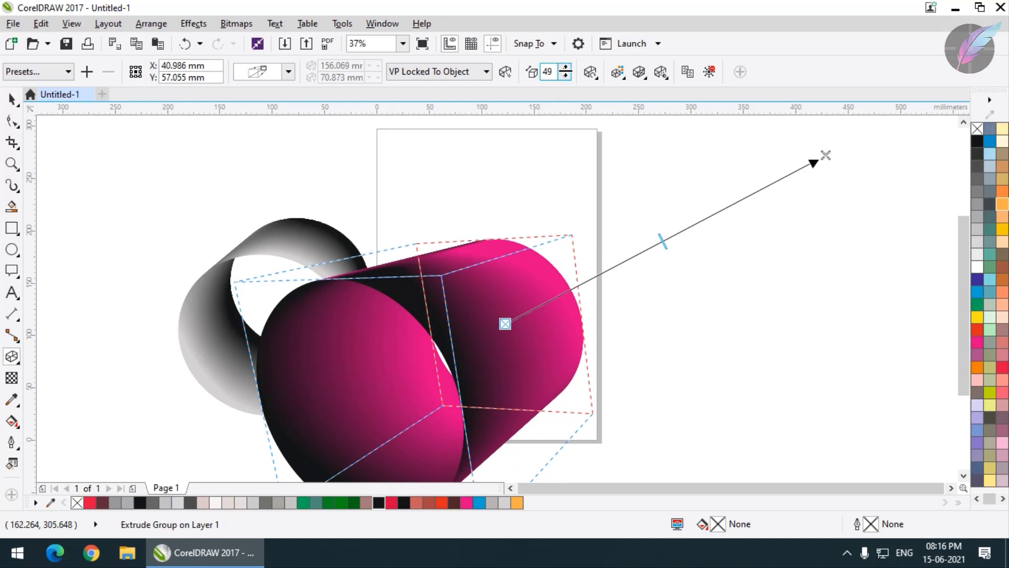
pyautogui.doubleClick(569, 74)
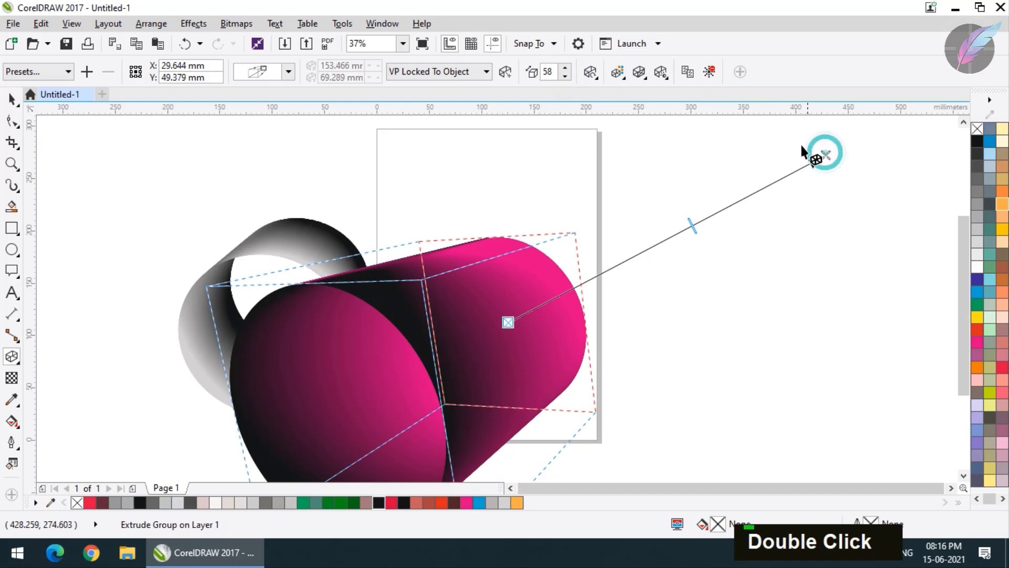
pyautogui.scroll(-3)
# Delete all extruded shapes from the page and zoom to show the whole blank page.
pyautogui.press('Delete')
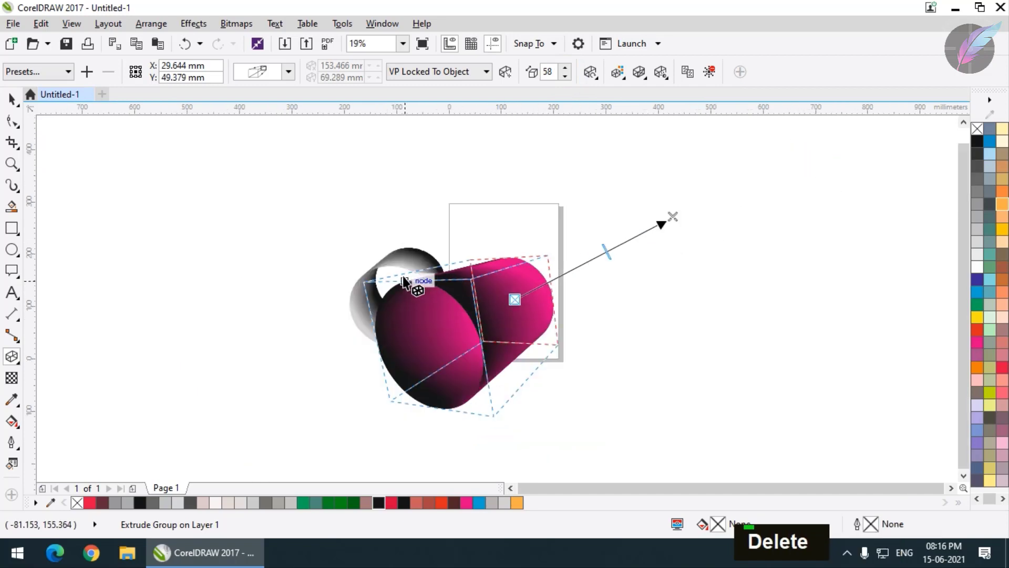
pyautogui.press('Delete')
pyautogui.press('Delete')
pyautogui.press('Delete')
pyautogui.press('shift+F4')
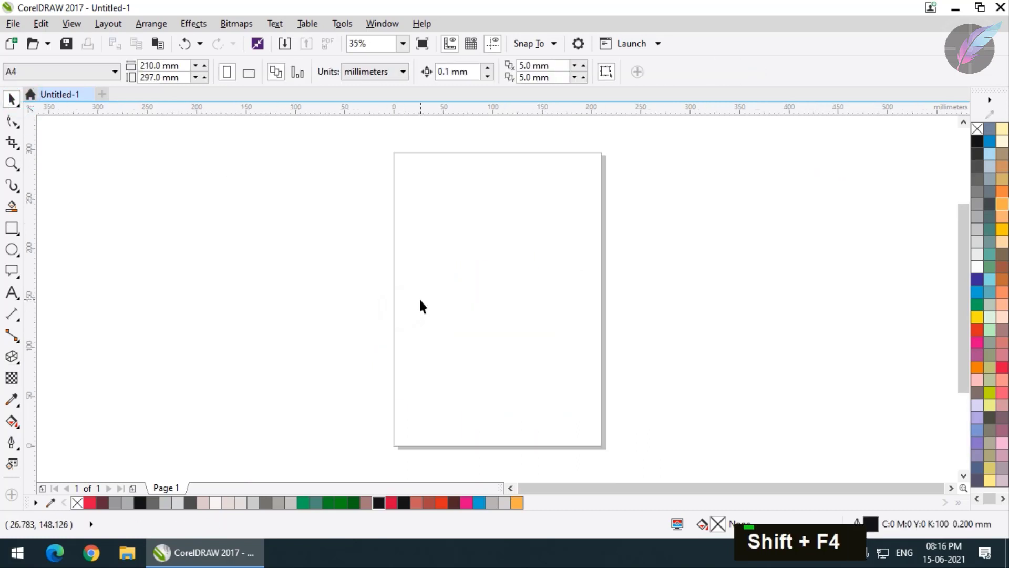
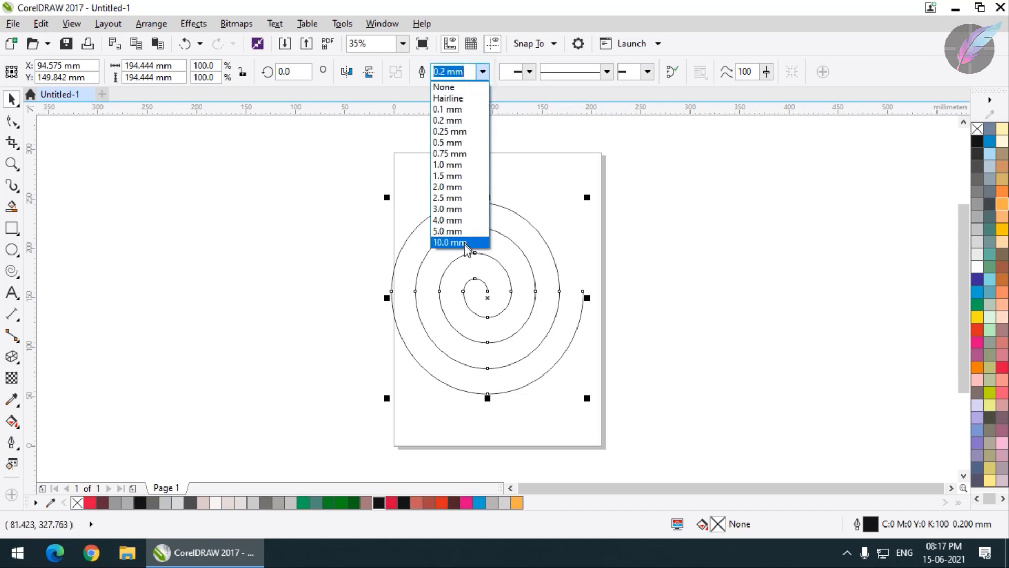
# Adjust the view while drawing the spiral and widening its outline to 10 mm.
pyautogui.scroll(3)
pyautogui.scroll(-3)
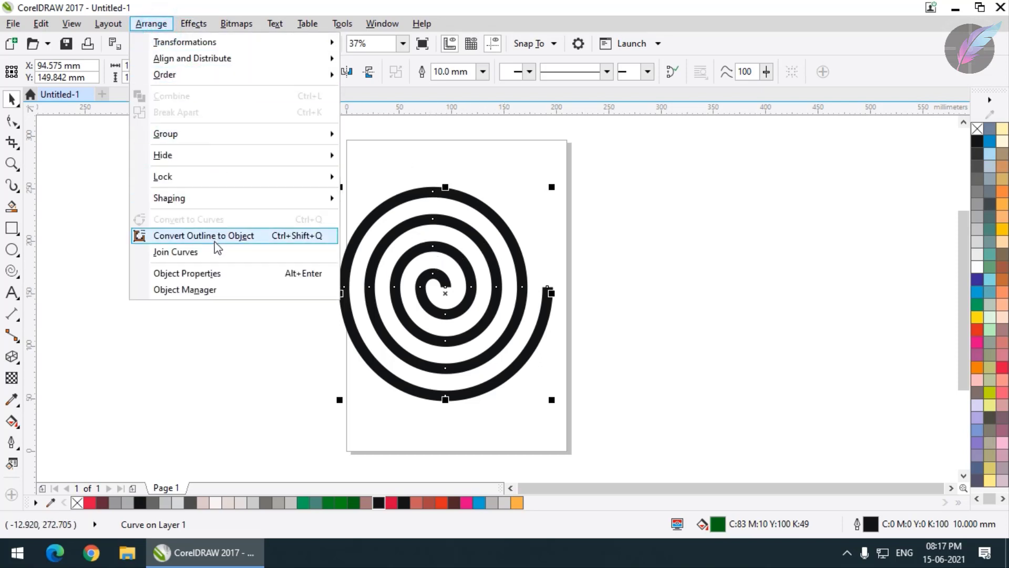
# Convert the spiral outline to a dark green object and extrude it, undoing one misstep.
pyautogui.scroll(3)
pyautogui.scroll(-3)
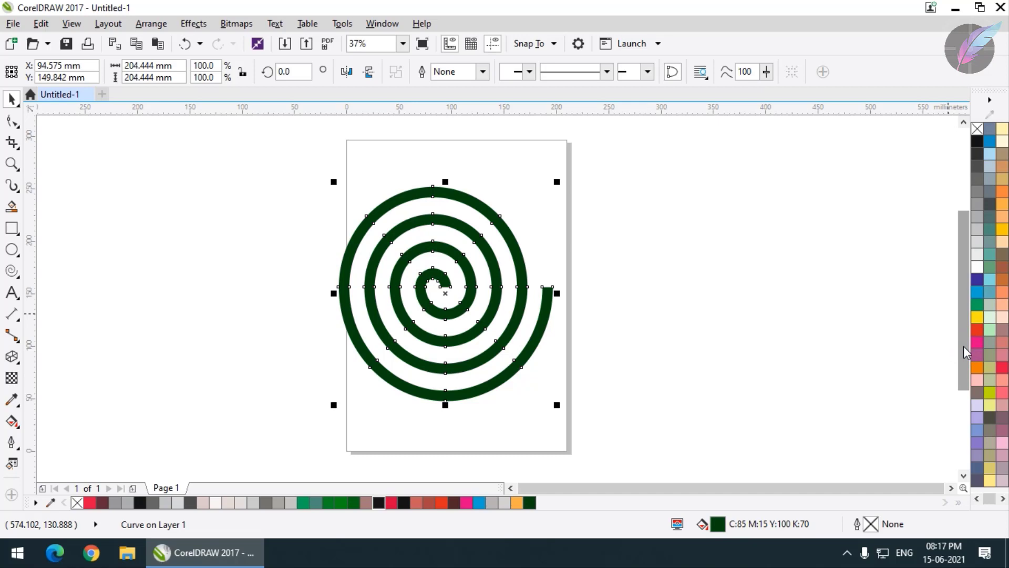
pyautogui.press('ctrl+z')
pyautogui.scroll(3)
pyautogui.scroll(-3)
# Adjust the view while shading the coil's extrusion green-to-black and re-angling it.
pyautogui.scroll(3)
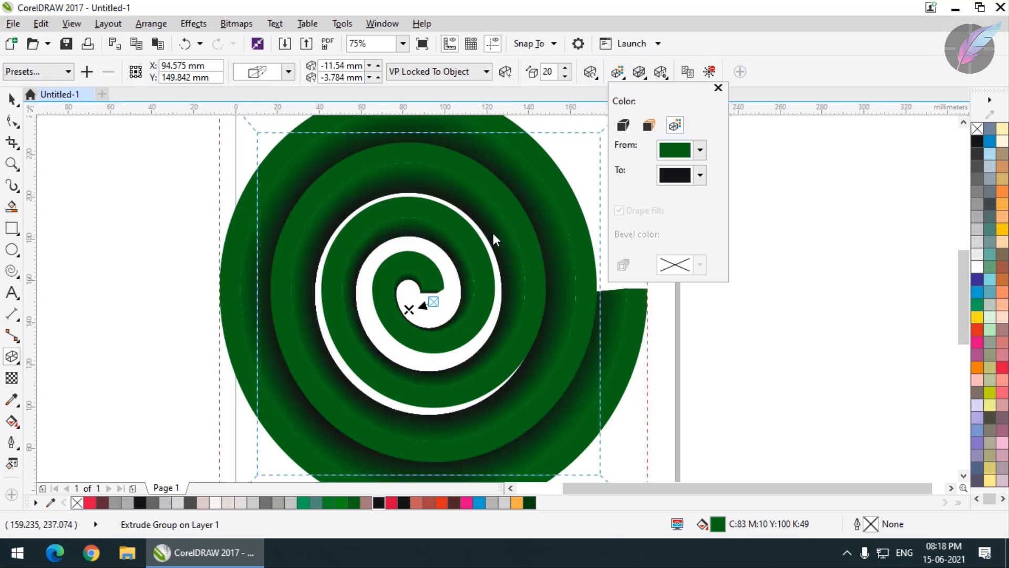
pyautogui.scroll(-3)
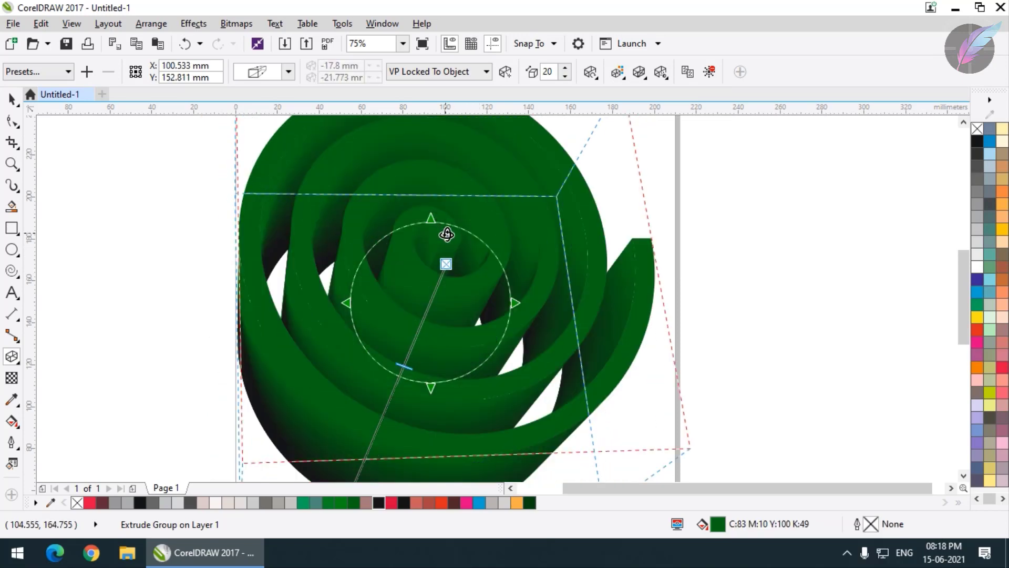
pyautogui.scroll(-3)
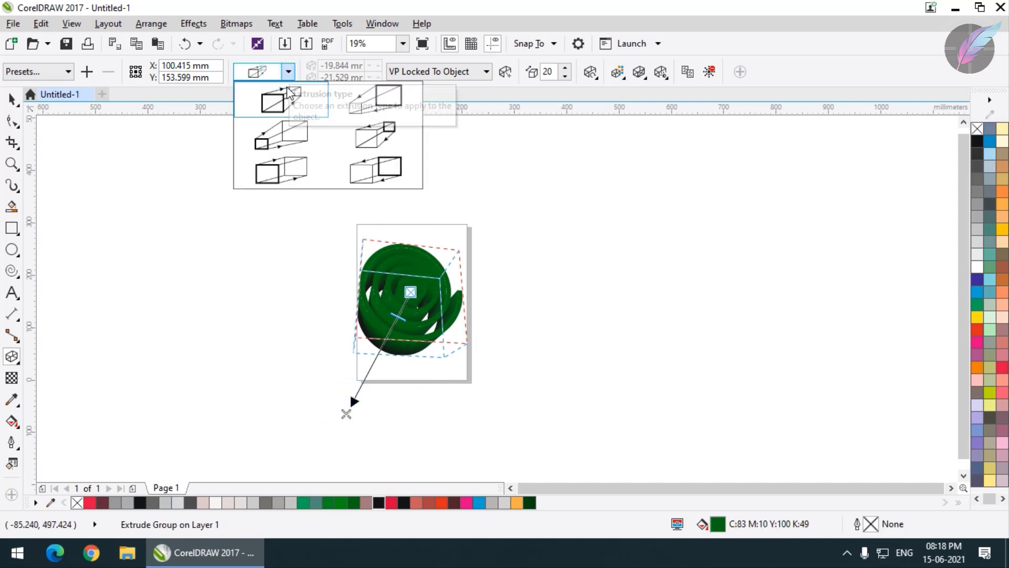
# Undo the previous extrusion edits back to the flat green spiral.
pyautogui.scroll(3)
pyautogui.scroll(-3)
pyautogui.scroll(3)
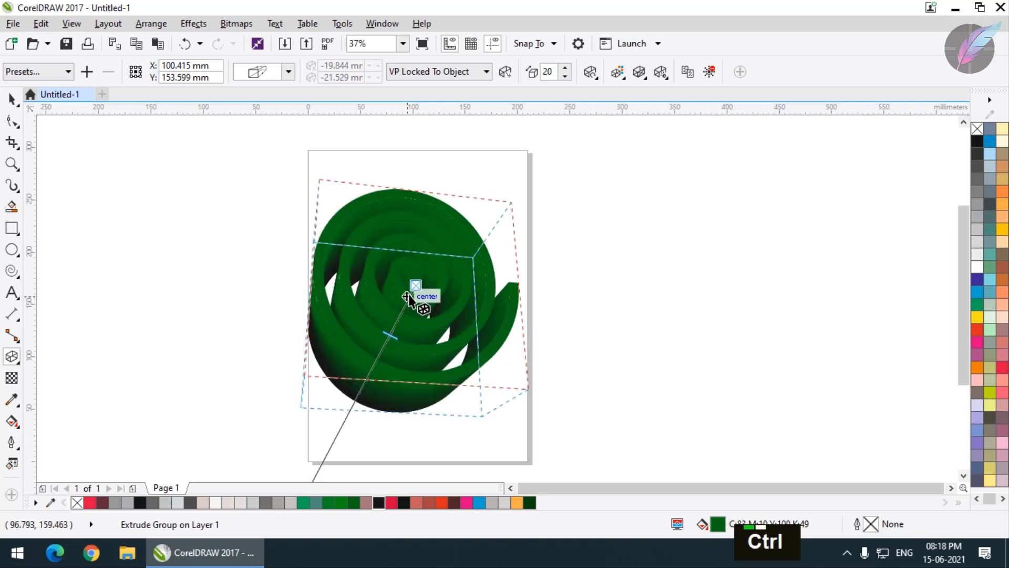
pyautogui.press('ctrl+z')
pyautogui.press('ctrl+z')
pyautogui.press('ctrl+z')
pyautogui.press('ctrl+z')
pyautogui.press('ctrl+z')
pyautogui.press('ctrl+z')
pyautogui.press('ctrl+z')
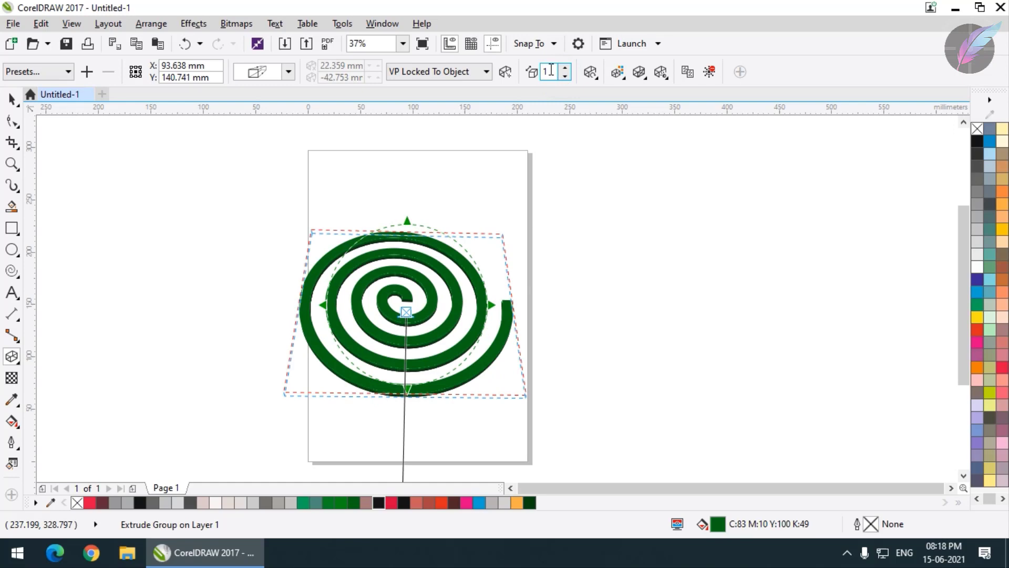
# Set the coil's extrusion depth to 3, then 2, and finish editing the extrusion.
pyautogui.write('3')
pyautogui.press('Return')
pyautogui.scroll(3)
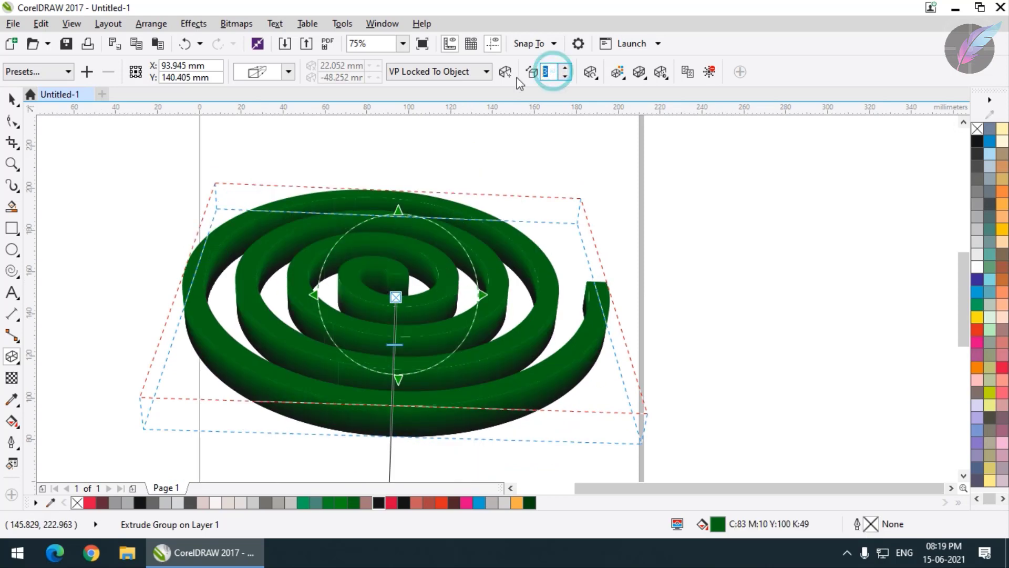
pyautogui.write('2')
pyautogui.press('Return')
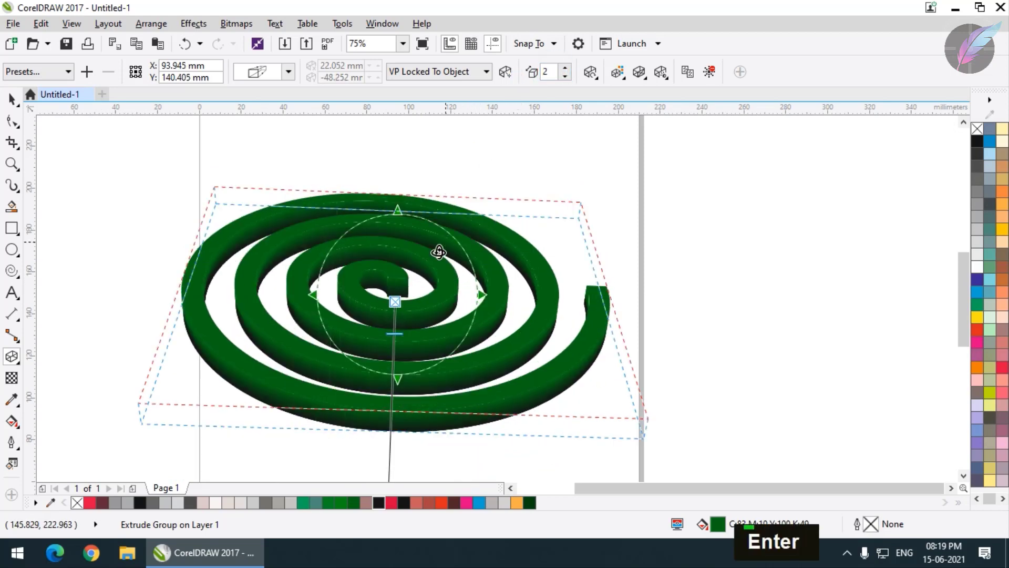
pyautogui.scroll(-3)
pyautogui.scroll(3)
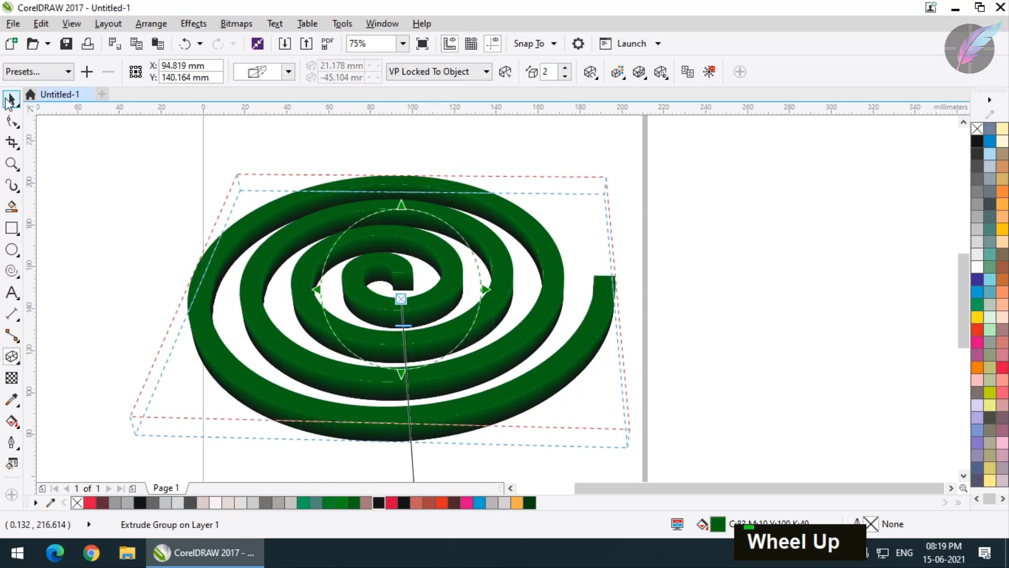
pyautogui.doubleClick(85, 137)
pyautogui.scroll(-3)
pyautogui.scroll(3)
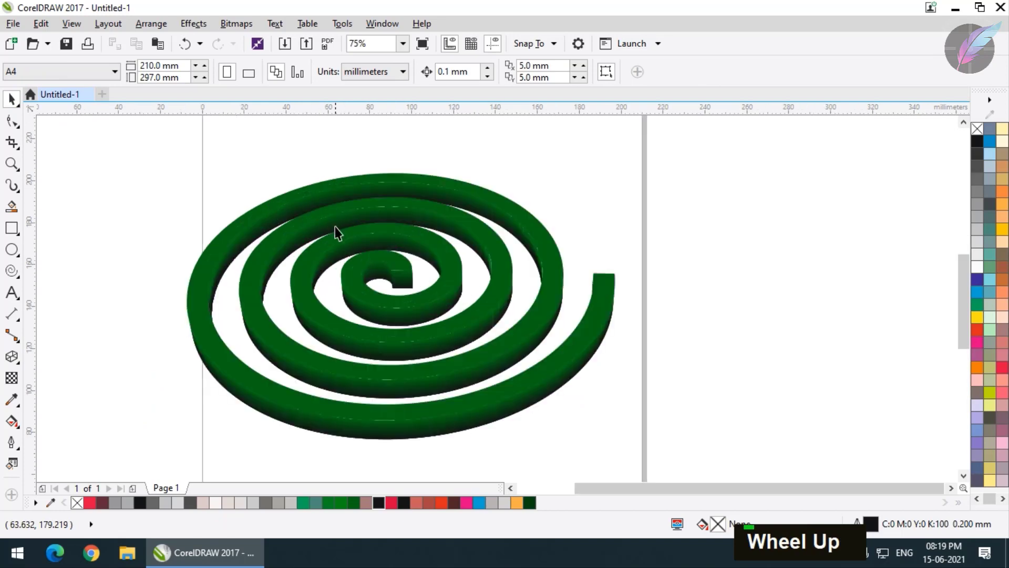
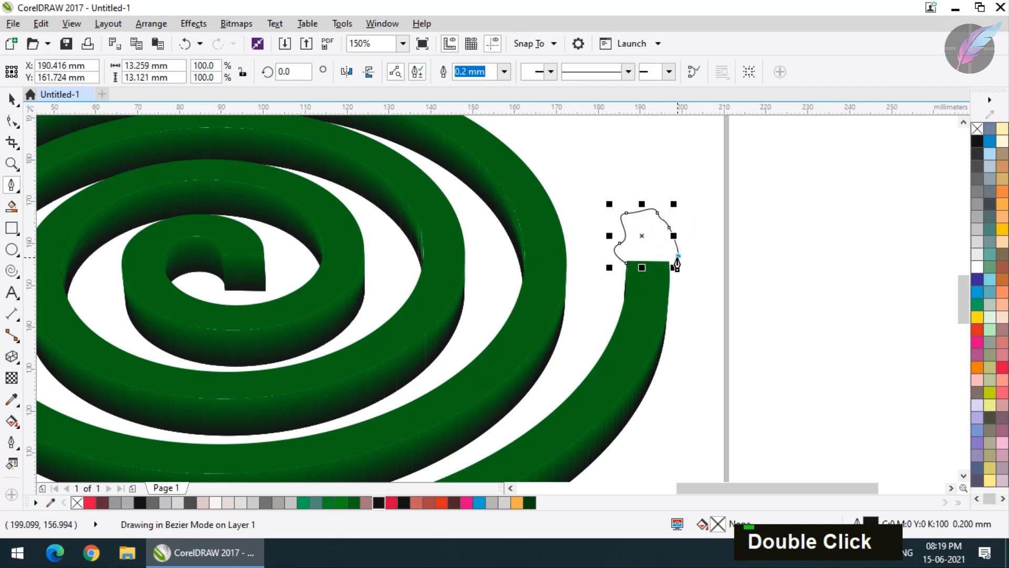
# Zoom on the coil's outer end while drawing a closed freeform cap shape over the tip.
pyautogui.scroll(3)
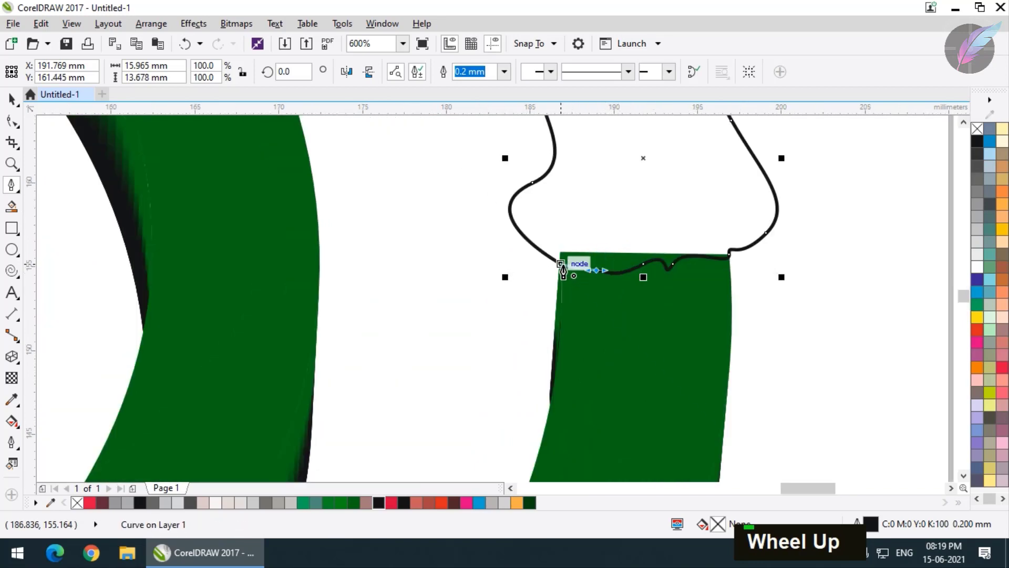
pyautogui.scroll(-3)
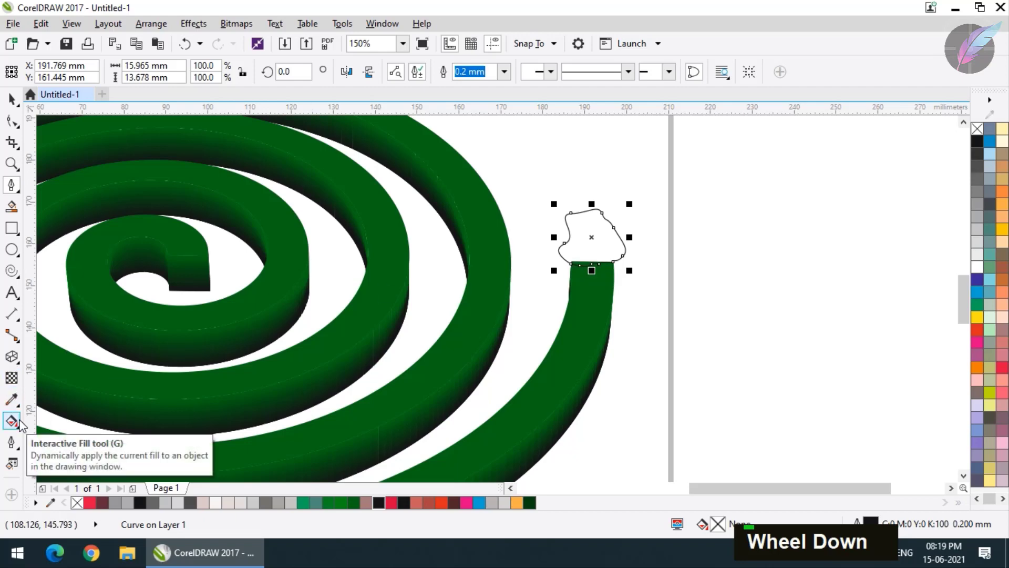
# Adjust the view while giving the cap a red-to-black fountain fill with no outline.
pyautogui.scroll(3)
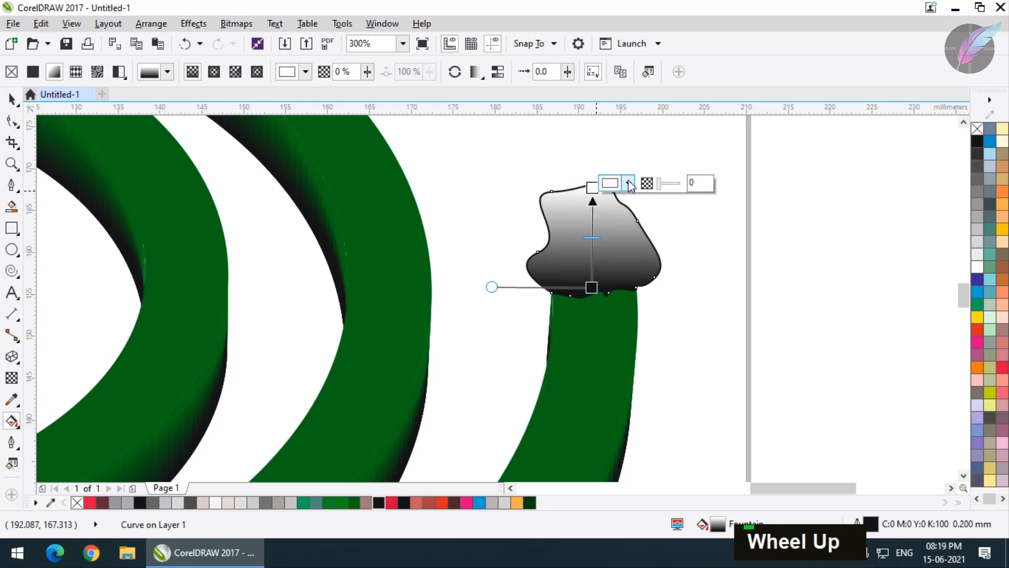
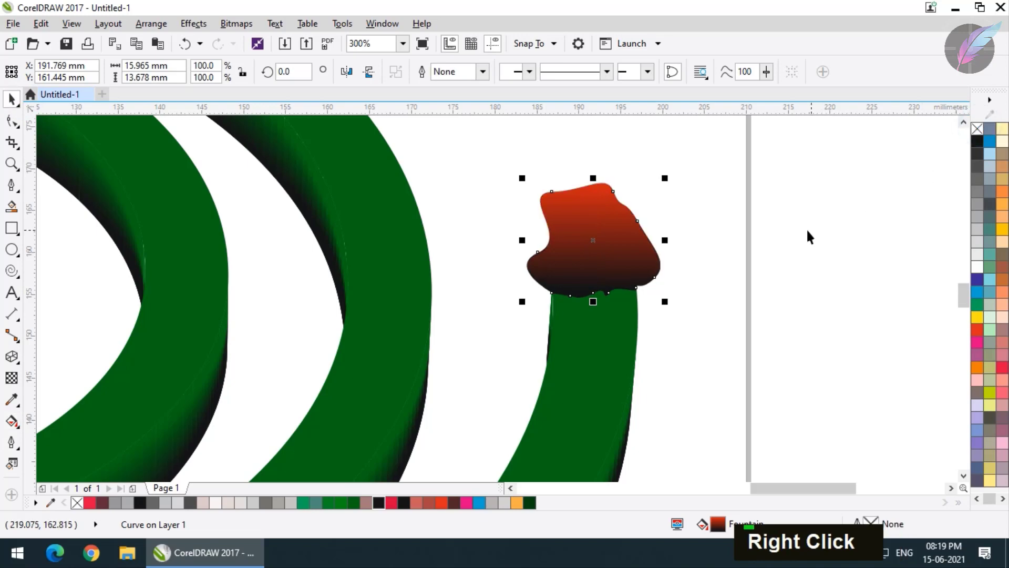
pyautogui.scroll(-3)
pyautogui.scroll(3)
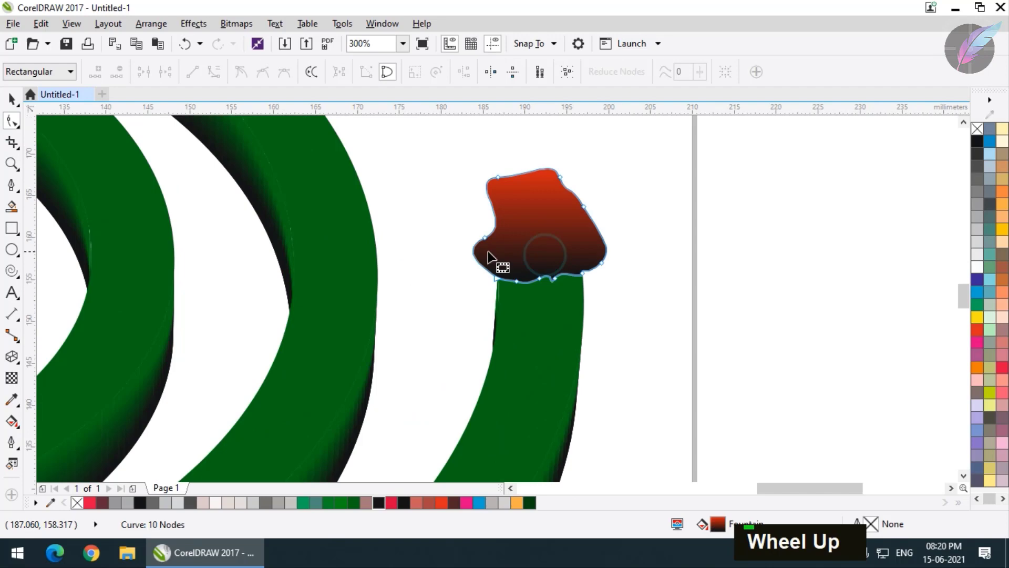
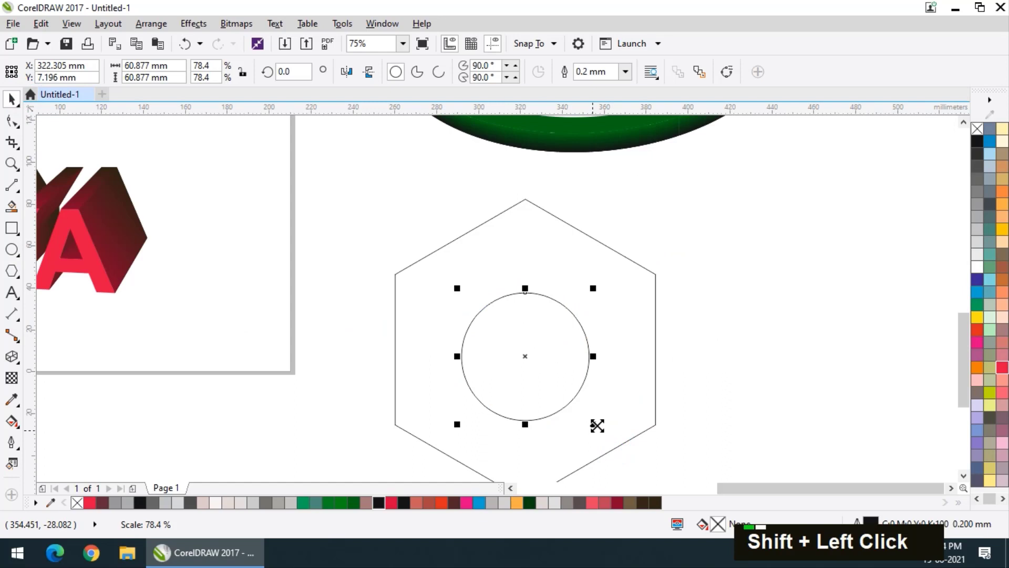
# Cut the centred circle out of the hexagon, fill the nut shape grey and extrude it into a shallow 3D block.
pyautogui.scroll(-3)
pyautogui.doubleClick(407, 283)
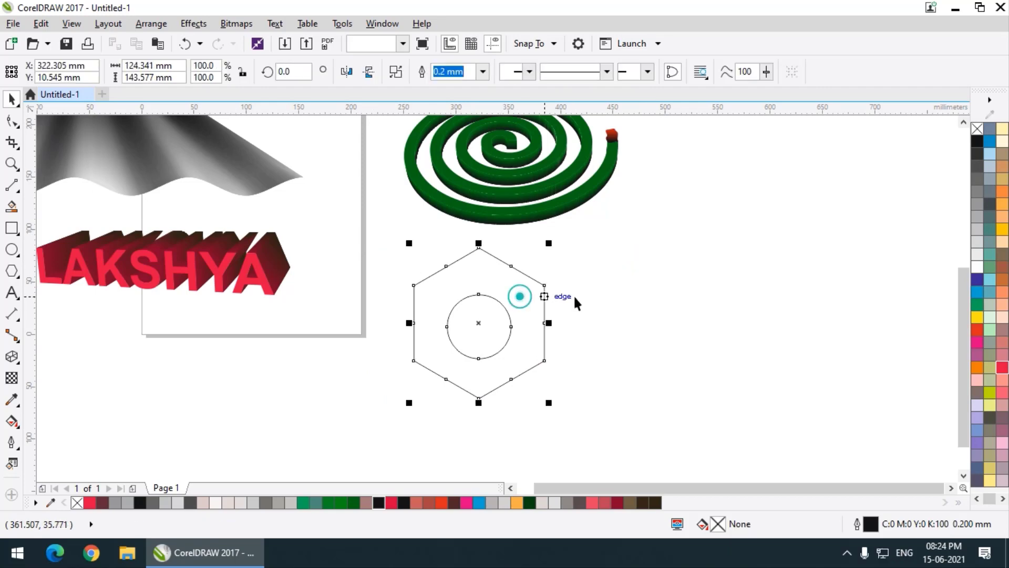
pyautogui.scroll(-3)
# Angle the nut's extrusion to the right with narrow side faces, then select the finished nut.
pyautogui.scroll(-3)
pyautogui.scroll(3)
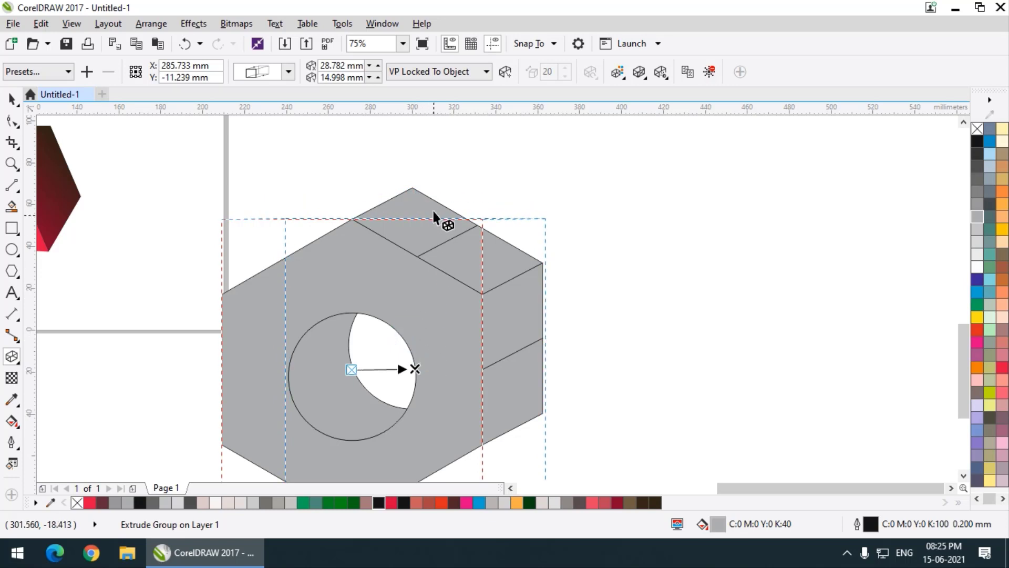
pyautogui.scroll(-3)
pyautogui.scroll(3)
pyautogui.scroll(-3)
pyautogui.doubleClick(587, 250)
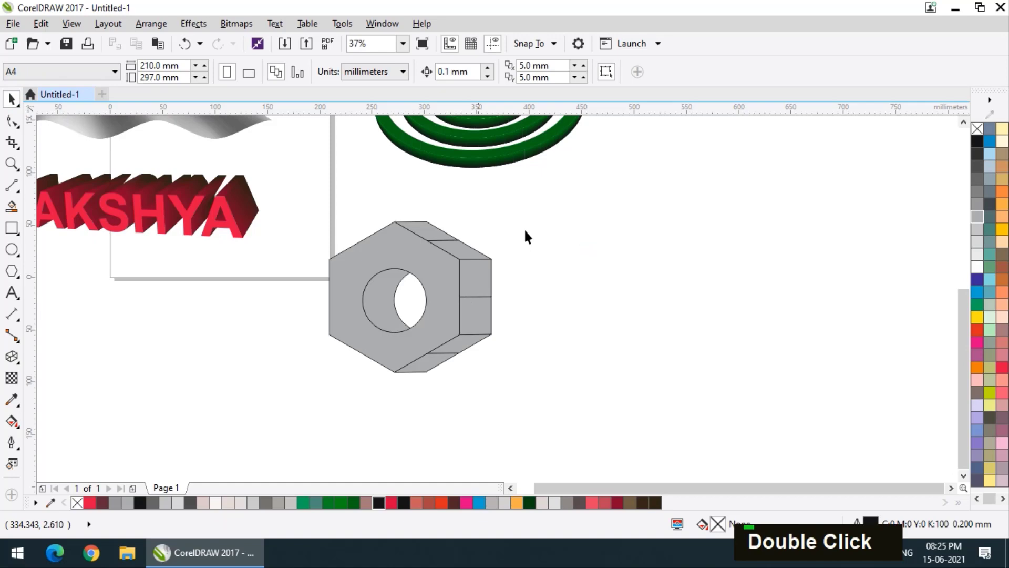
pyautogui.scroll(-3)
pyautogui.scroll(3)
pyautogui.rightClick(983, 137)
# Break the nut's extrude group apart (Ctrl+K) and ungroup it into separate flat face pieces.
pyautogui.press('ctrl+z')
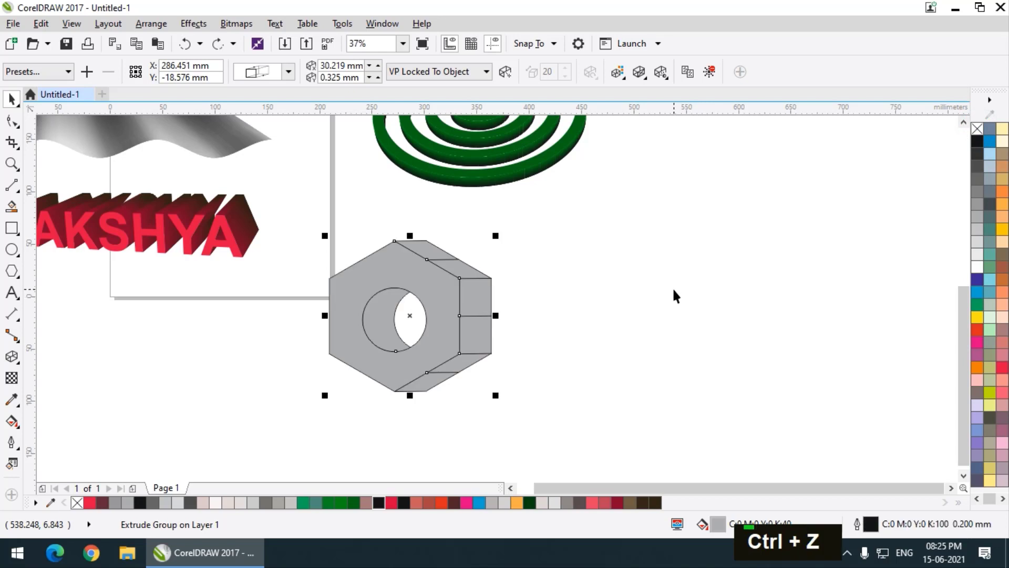
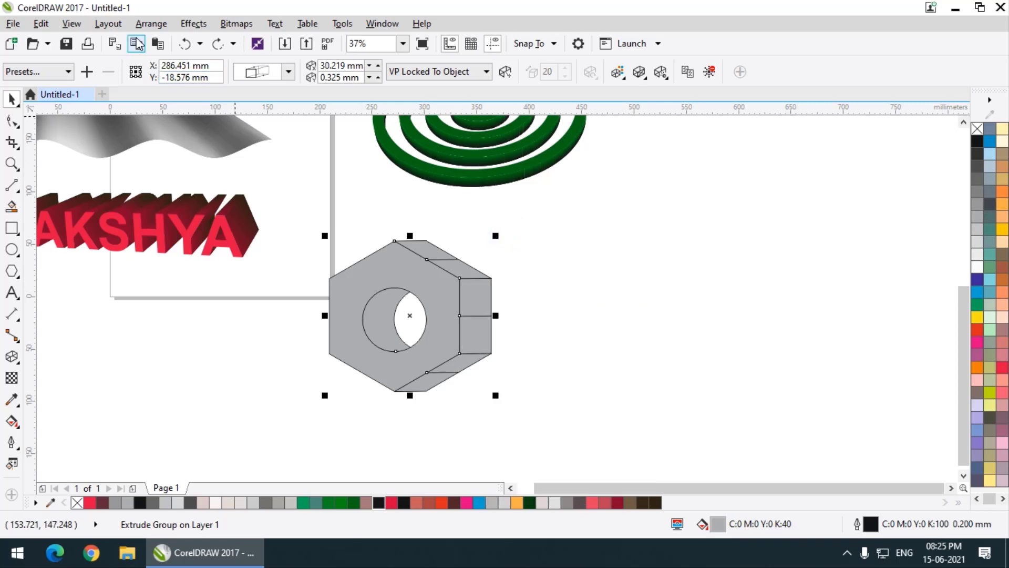
pyautogui.doubleClick(609, 258)
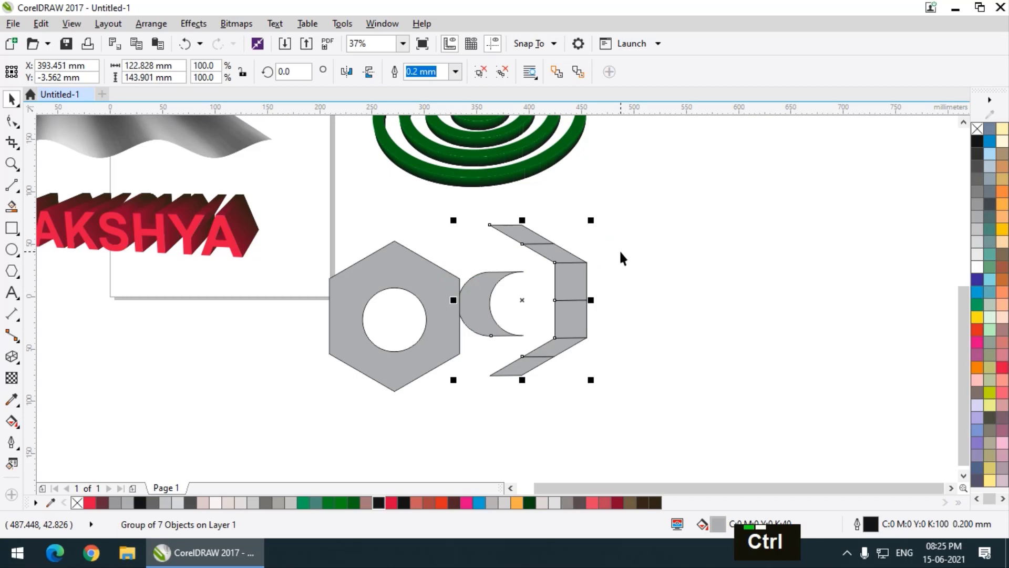
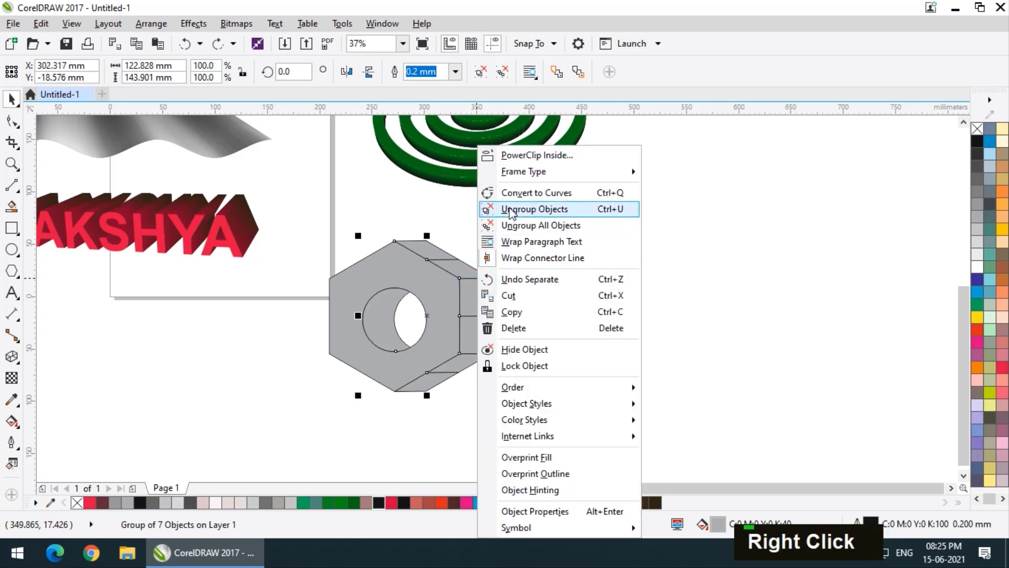
pyautogui.doubleClick(585, 229)
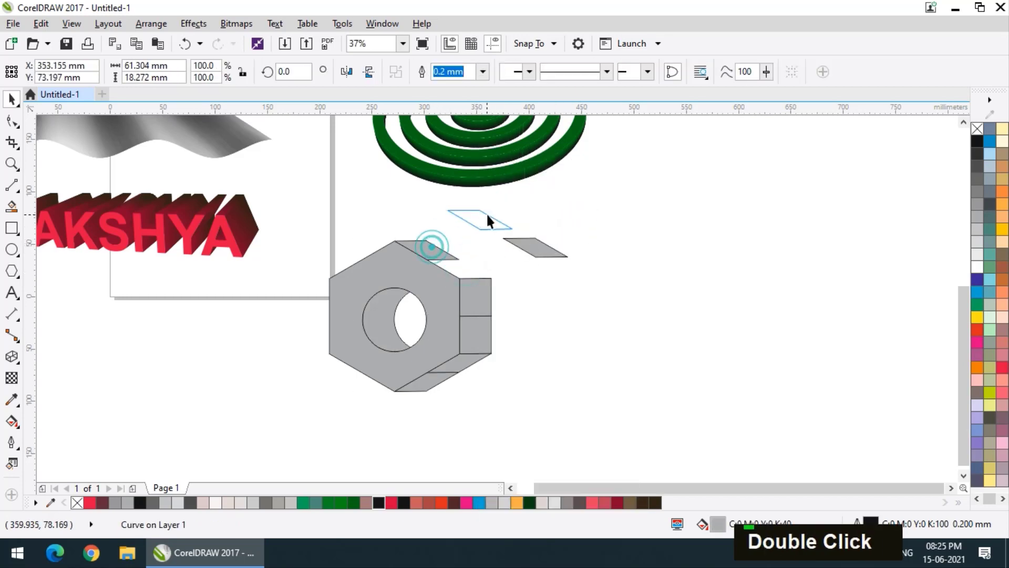
pyautogui.press('ctrl+z')
# Merge the nut's two top face pieces into one and its two bottom face pieces into one.
pyautogui.press('ctrl+z')
pyautogui.scroll(3)
pyautogui.click(403, 262)
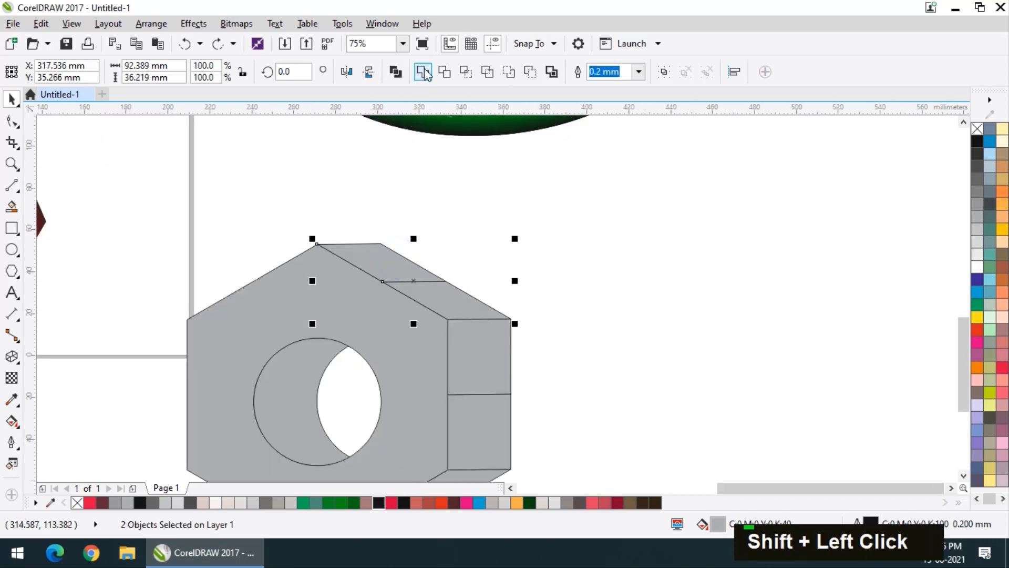
pyautogui.scroll(-3)
pyautogui.click(500, 319)
pyautogui.scroll(3)
pyautogui.scroll(3)
pyautogui.click(417, 359)
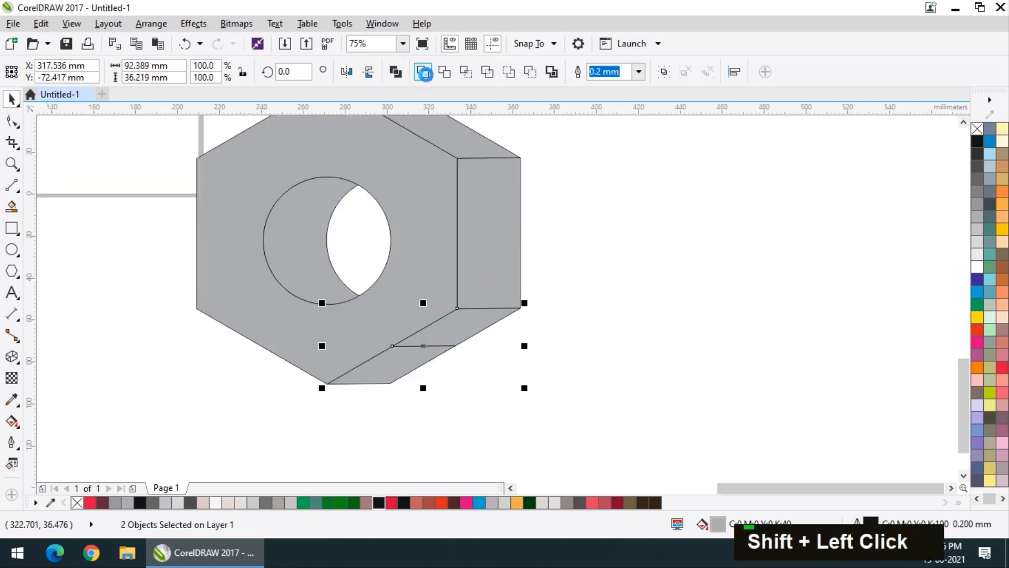
# Remove the outlines and give the nut's faces distinct grey shades, mid-grey on the right side.
pyautogui.doubleClick(591, 205)
pyautogui.scroll(-3)
pyautogui.scroll(3)
pyautogui.scroll(-3)
pyautogui.scroll(3)
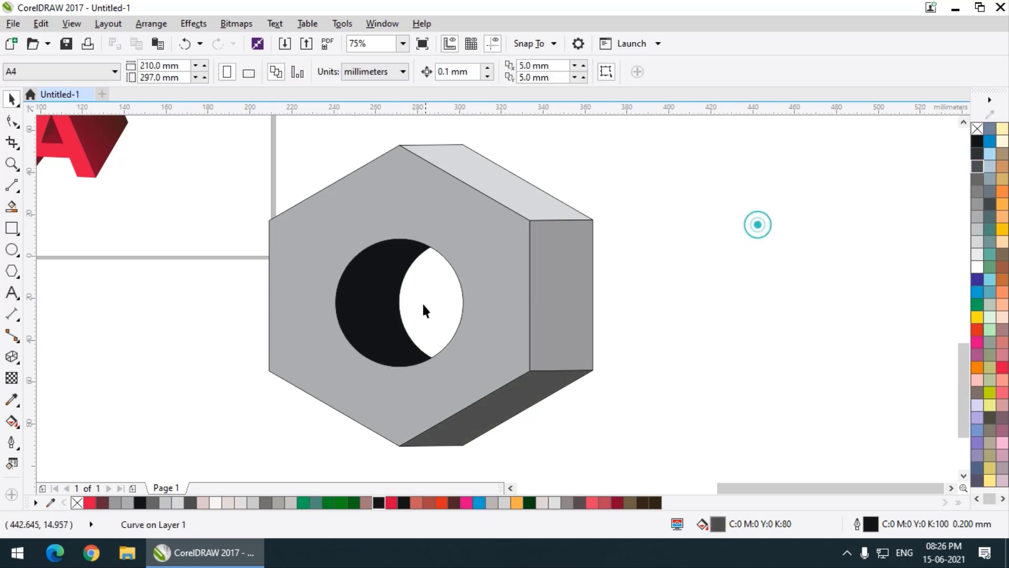
pyautogui.scroll(-3)
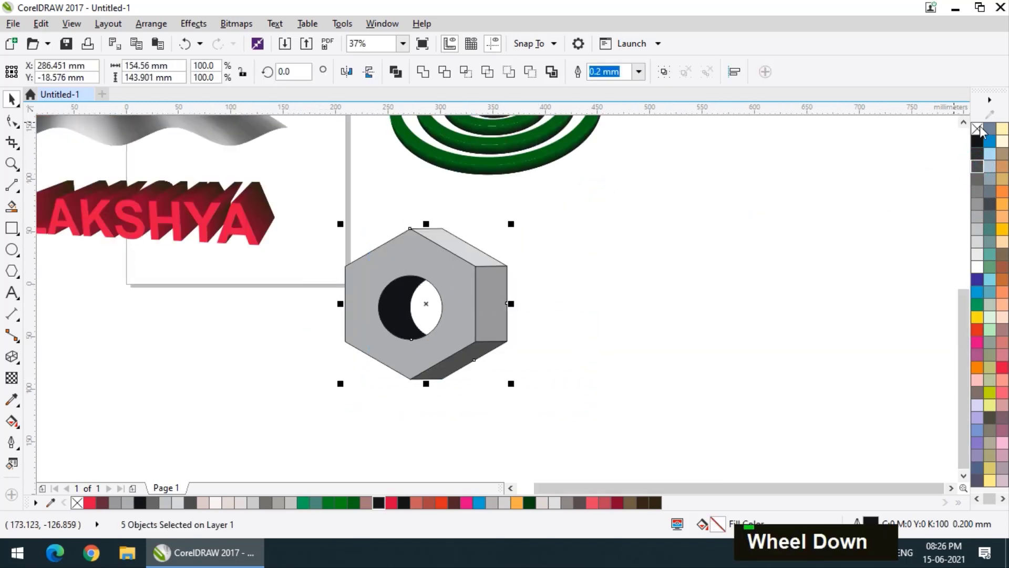
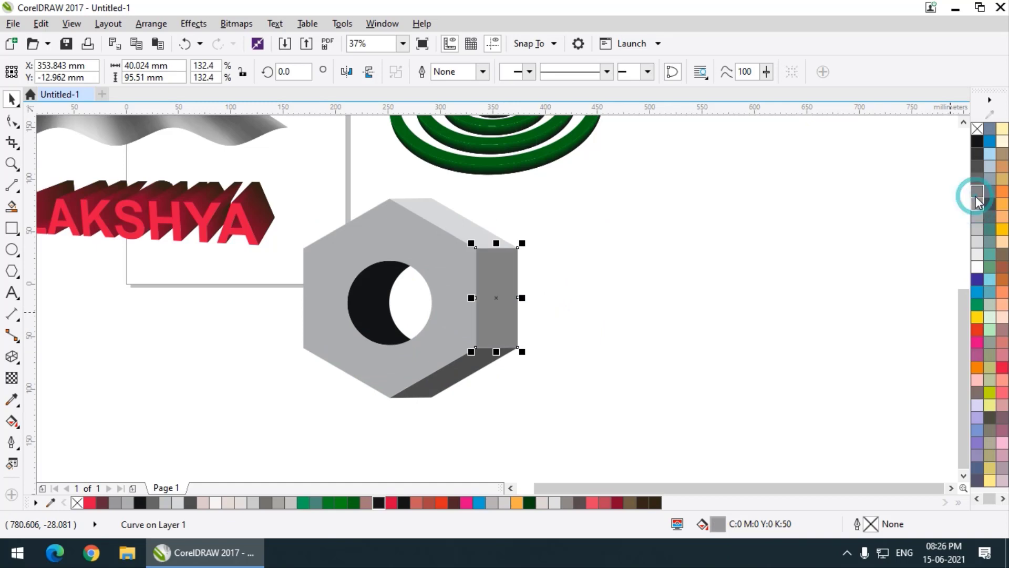
pyautogui.scroll(-3)
pyautogui.scroll(3)
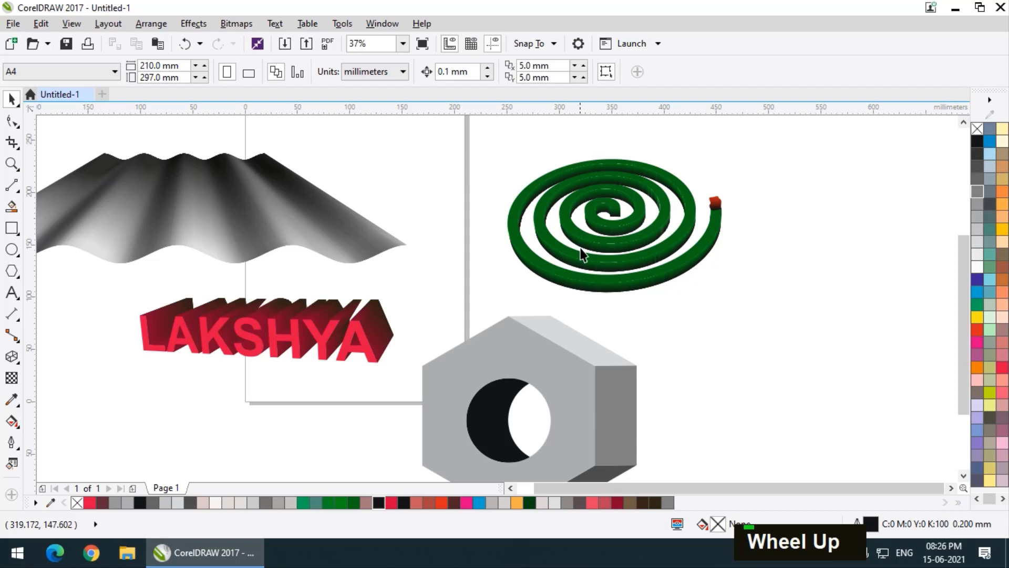
# Group the nut's five parts with Ctrl+G and enlarge the green coil to roughly 138%.
pyautogui.scroll(-3)
pyautogui.scroll(3)
pyautogui.scroll(-3)
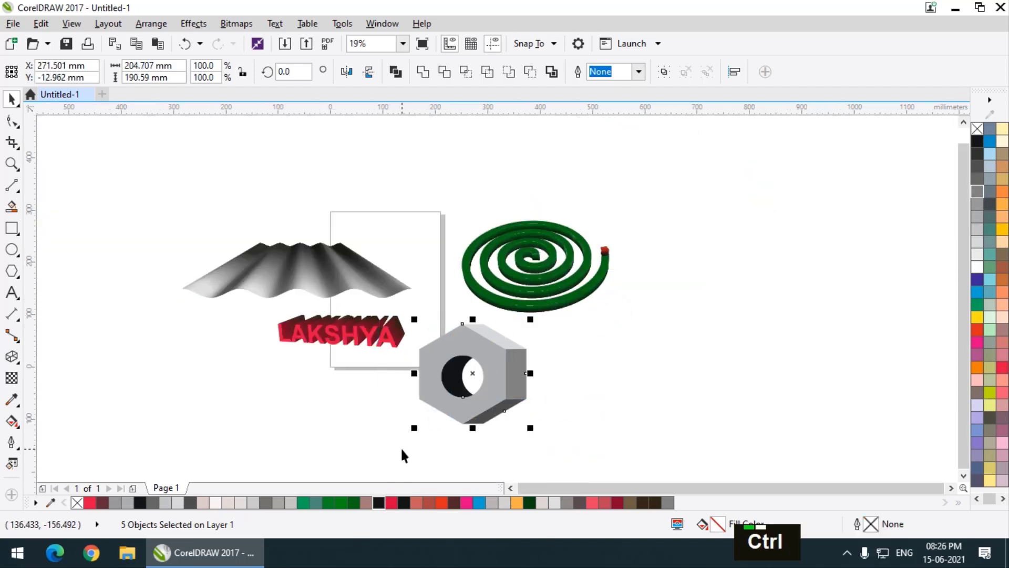
pyautogui.press('ctrl+g')
pyautogui.scroll(3)
pyautogui.scroll(-3)
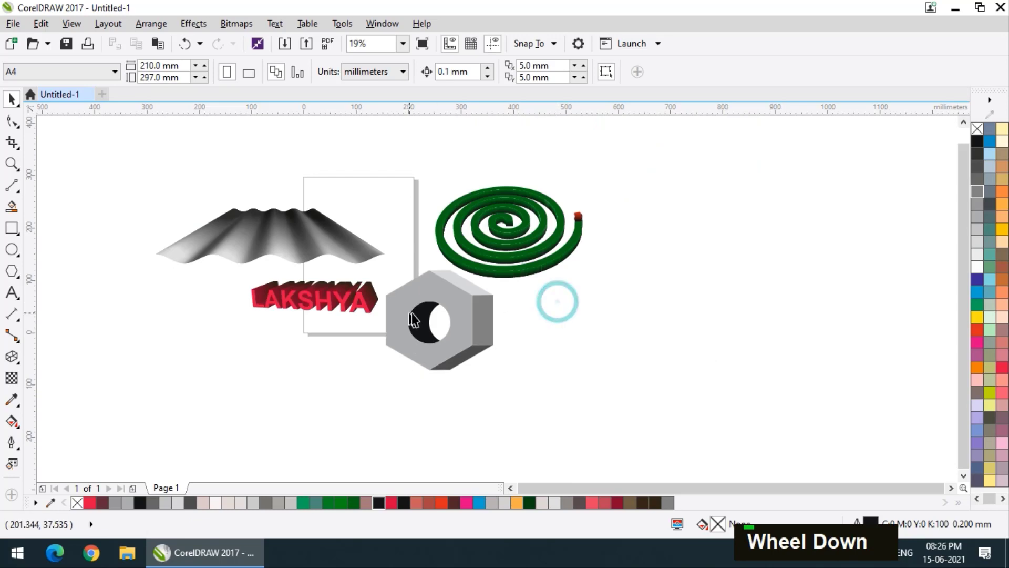
pyautogui.rightClick(466, 330)
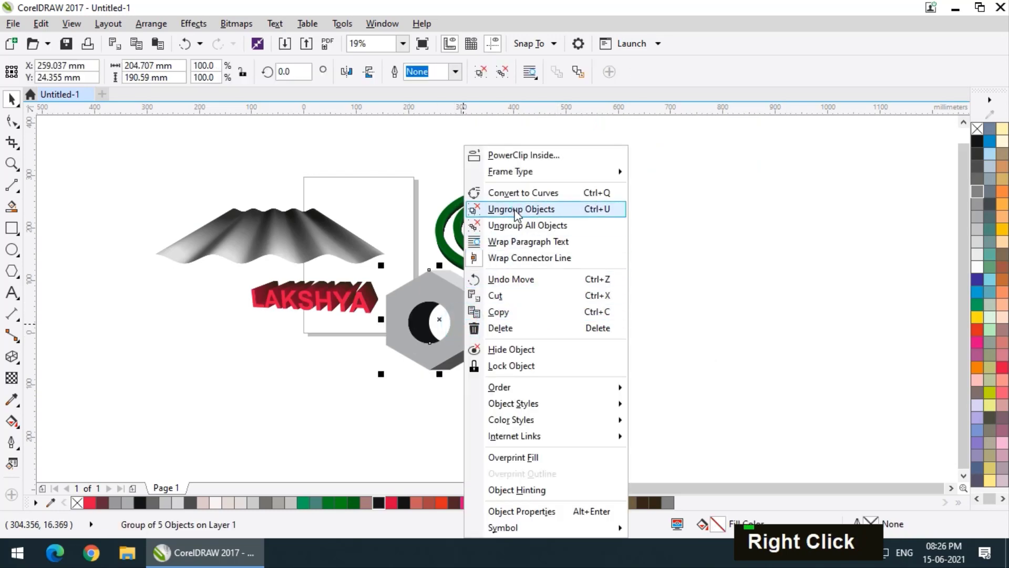
pyautogui.doubleClick(640, 270)
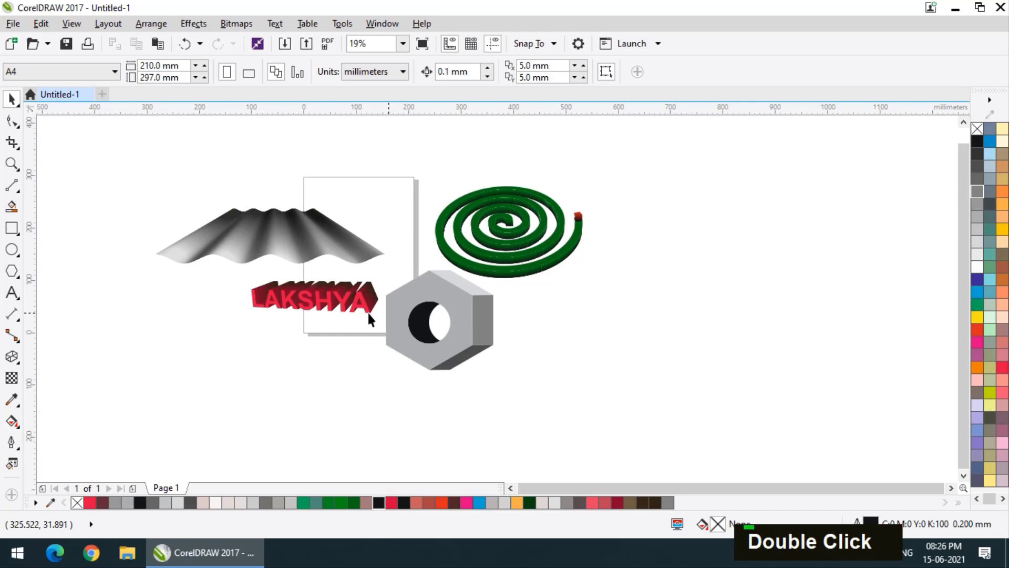
# Place a second extruded LAKSHYA copy down and to the left of the first, then deselect it.
pyautogui.scroll(3)
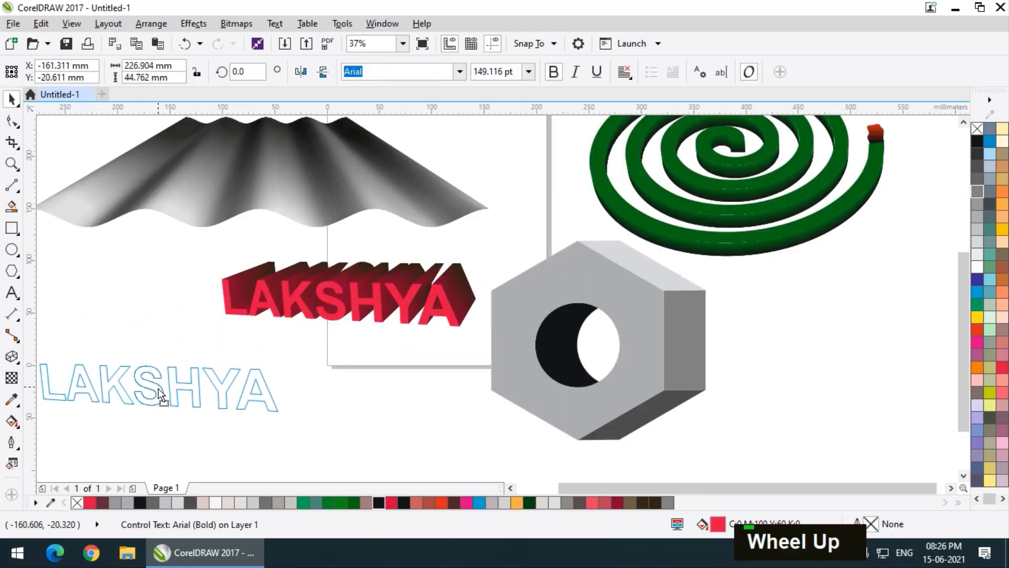
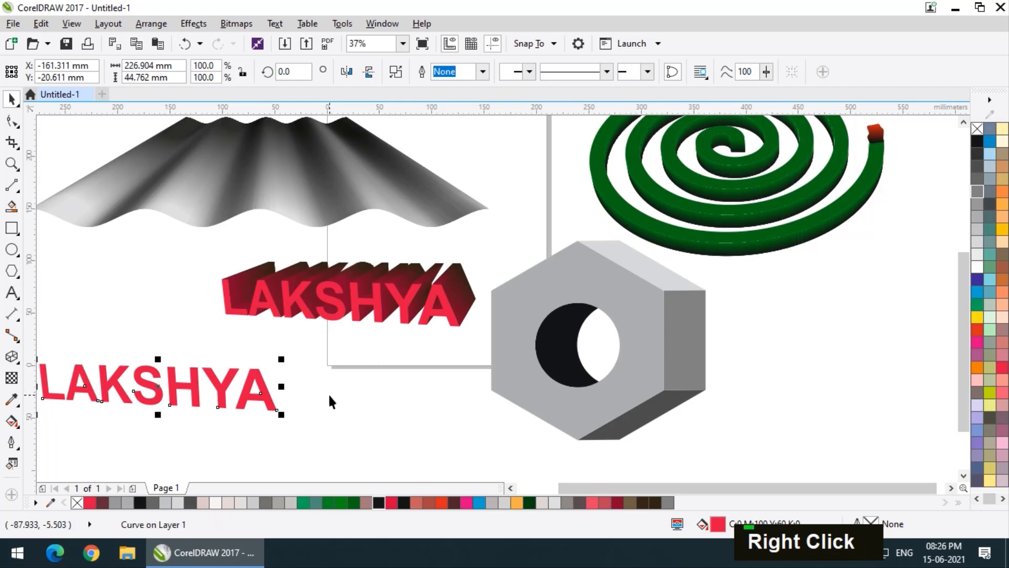
pyautogui.scroll(-3)
pyautogui.scroll(-3)
pyautogui.scroll(3)
pyautogui.press('Delete')
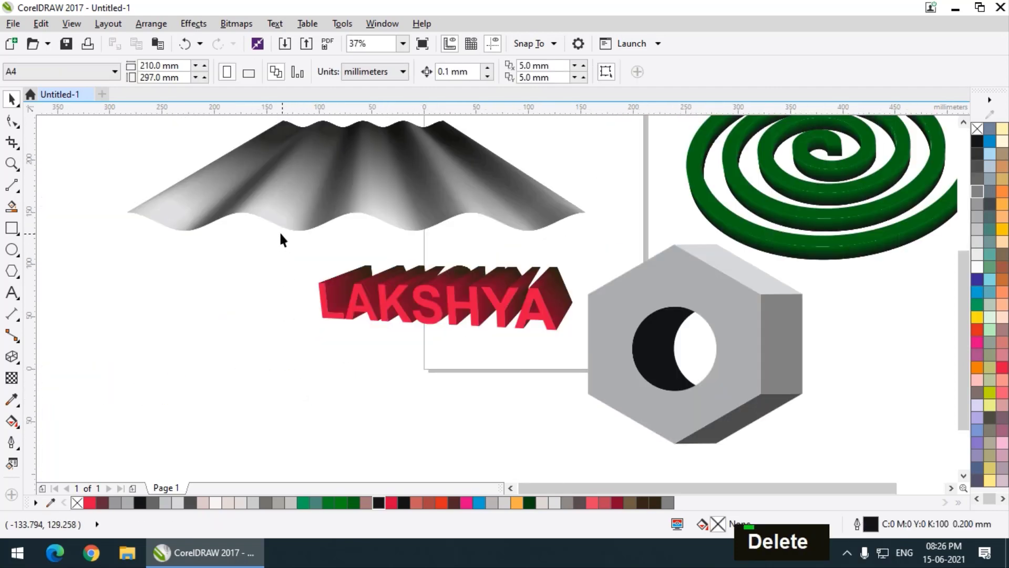
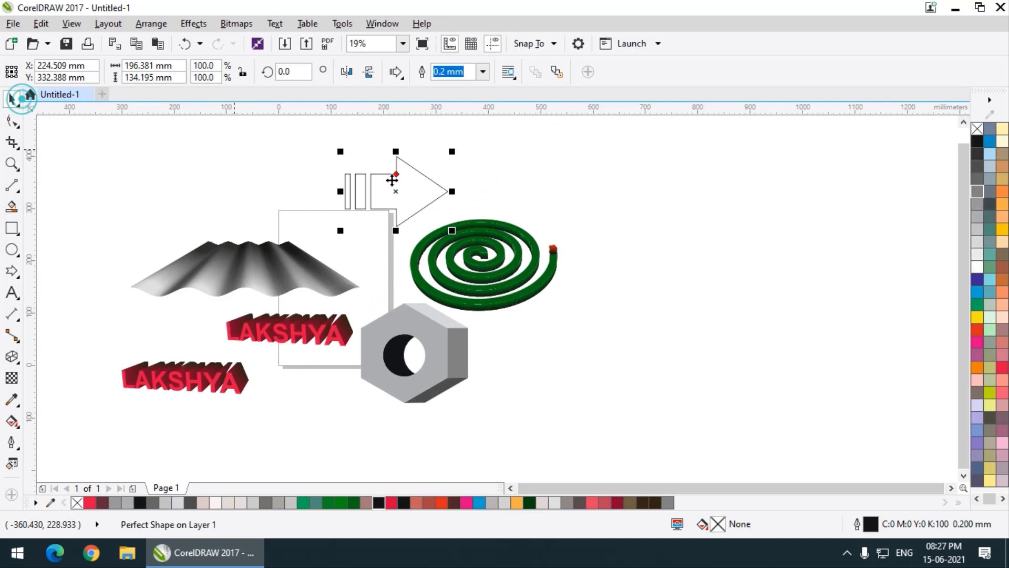
# Draw a Basic Shapes arrow above the page and extrude it into a red 3D arrow.
pyautogui.scroll(3)
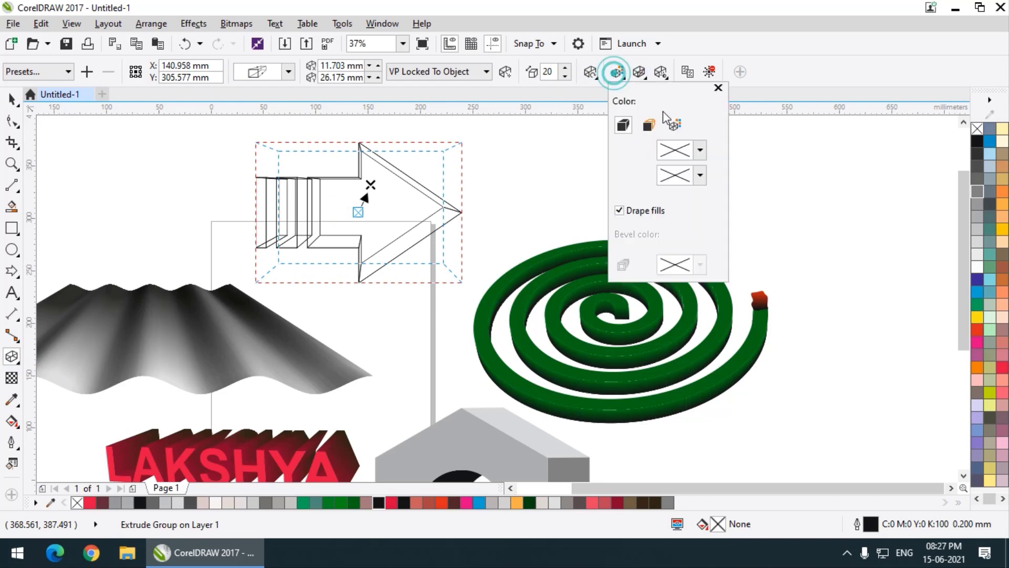
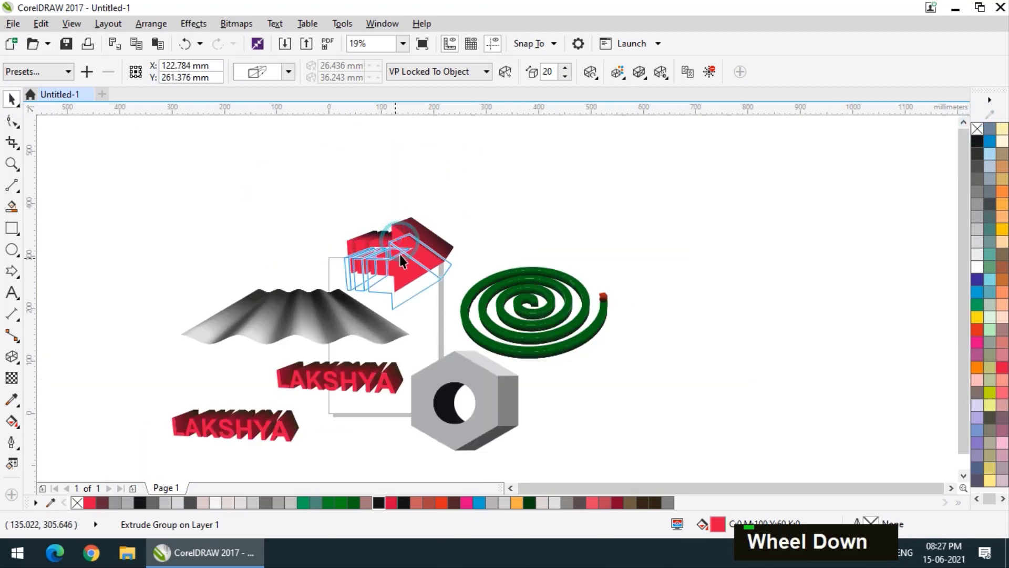
# Reorient the arrow's extrusion so it points right as a solid red 3D arrow with visible depth.
pyautogui.scroll(3)
pyautogui.scroll(-3)
pyautogui.scroll(3)
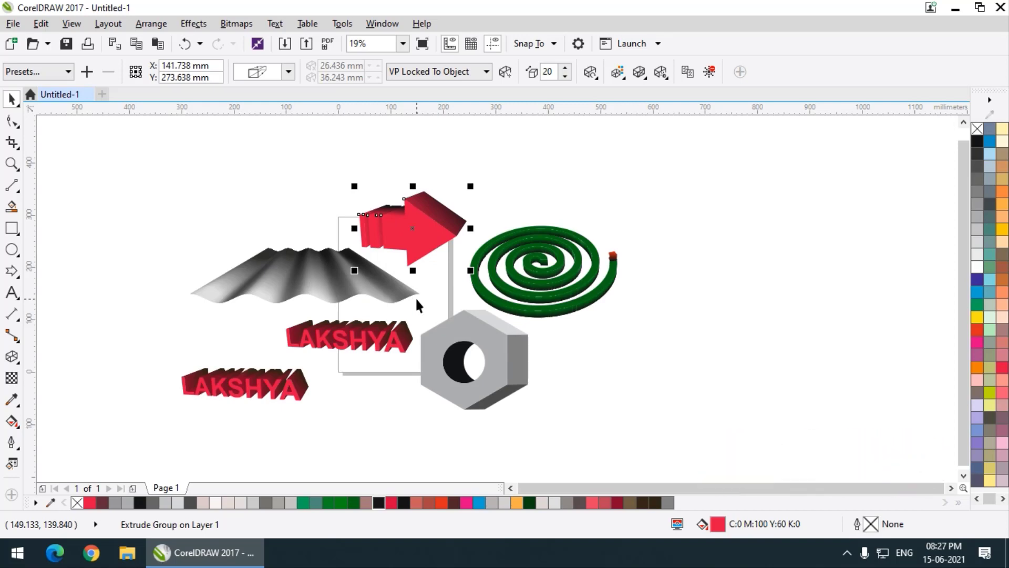
pyautogui.scroll(3)
# Drag the lower LAKSHYA copy onto the first, slightly offset, leaving one red 3D lettering below the wavy sheet.
pyautogui.scroll(-3)
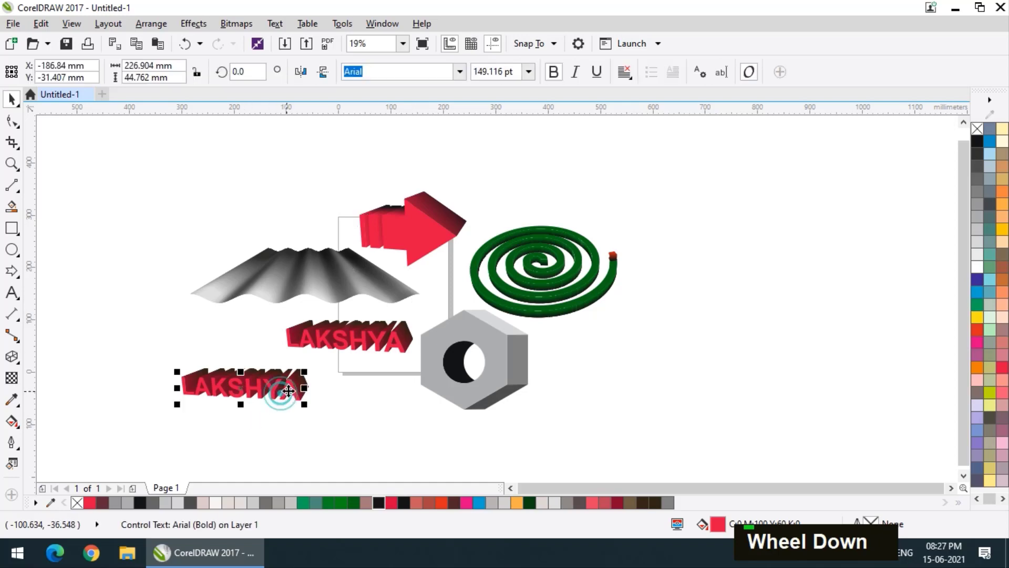
pyautogui.press('shift+F4')
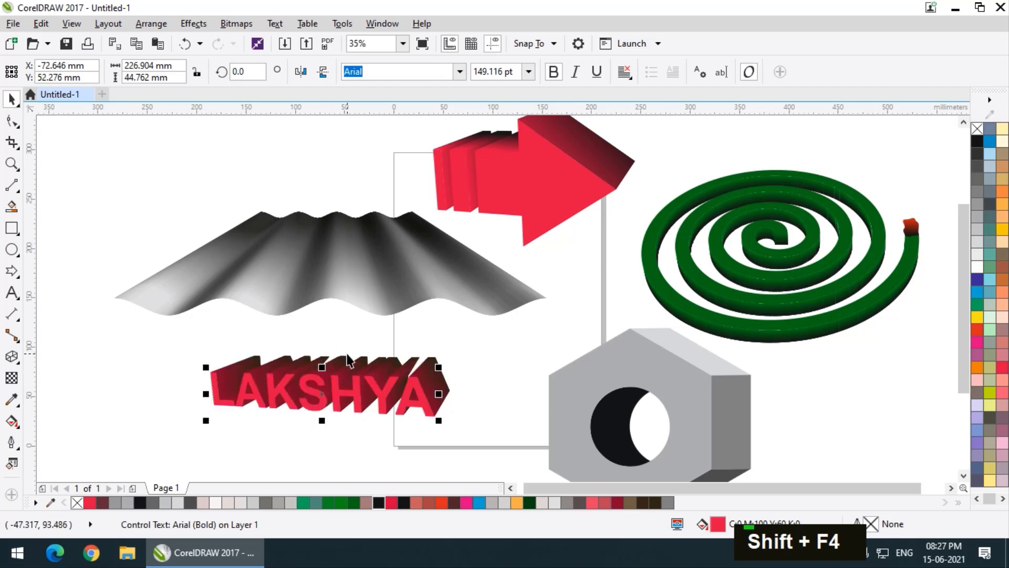
pyautogui.scroll(-3)
pyautogui.scroll(-3)
pyautogui.scroll(3)
pyautogui.scroll(-3)
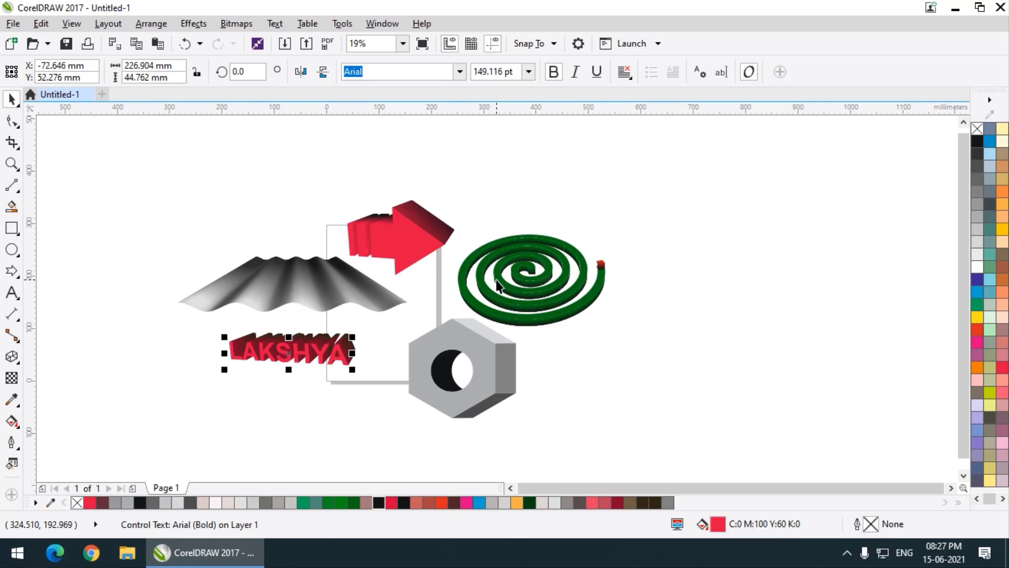